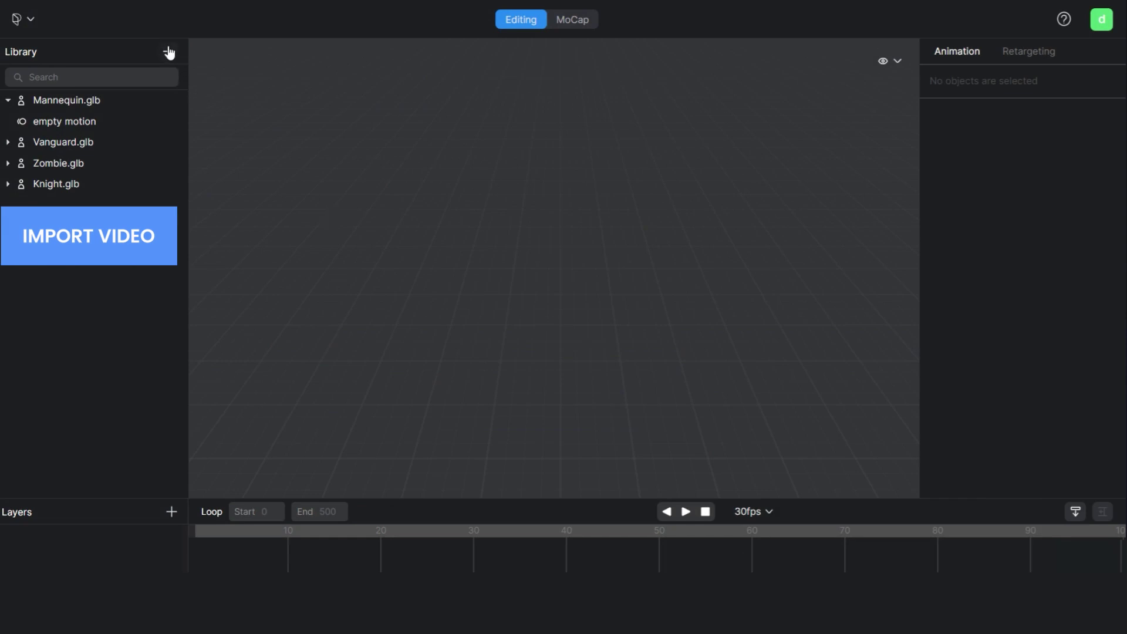
# Import the street-dancer video production ID_4540332.mp4 from the computer into the Library.
pyautogui.click(173, 50)
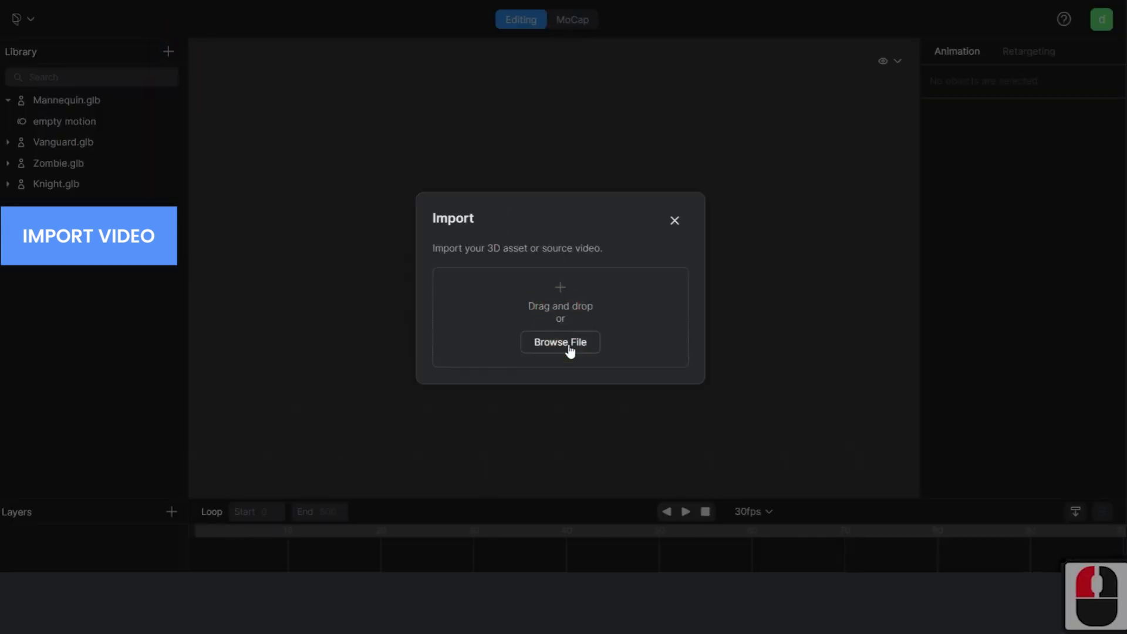
pyautogui.click(541, 300)
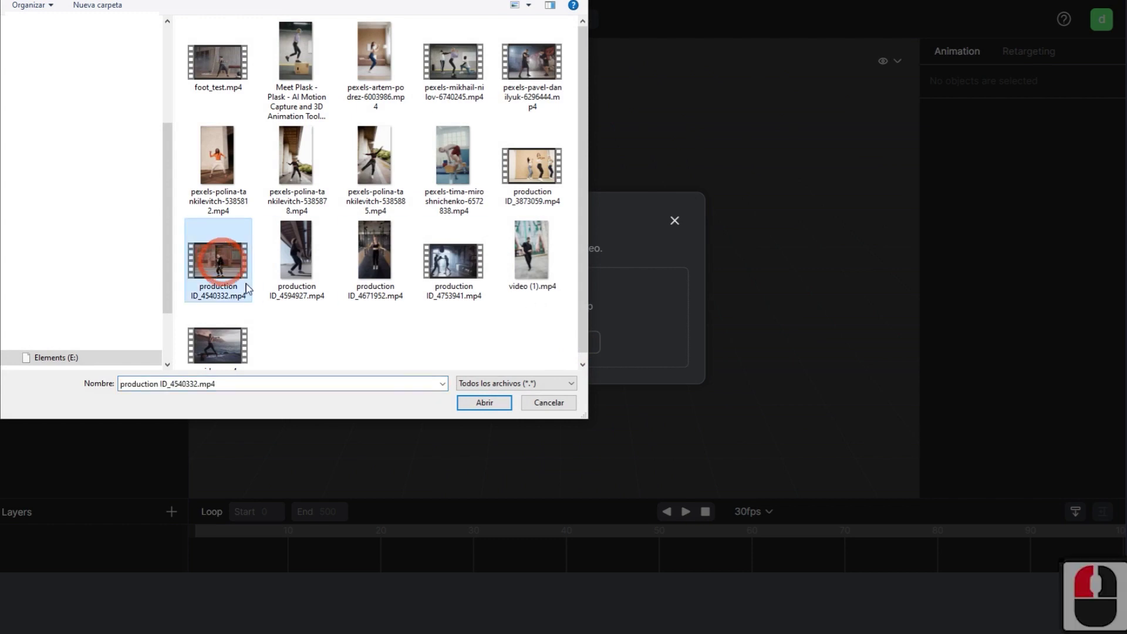
pyautogui.click(566, 462)
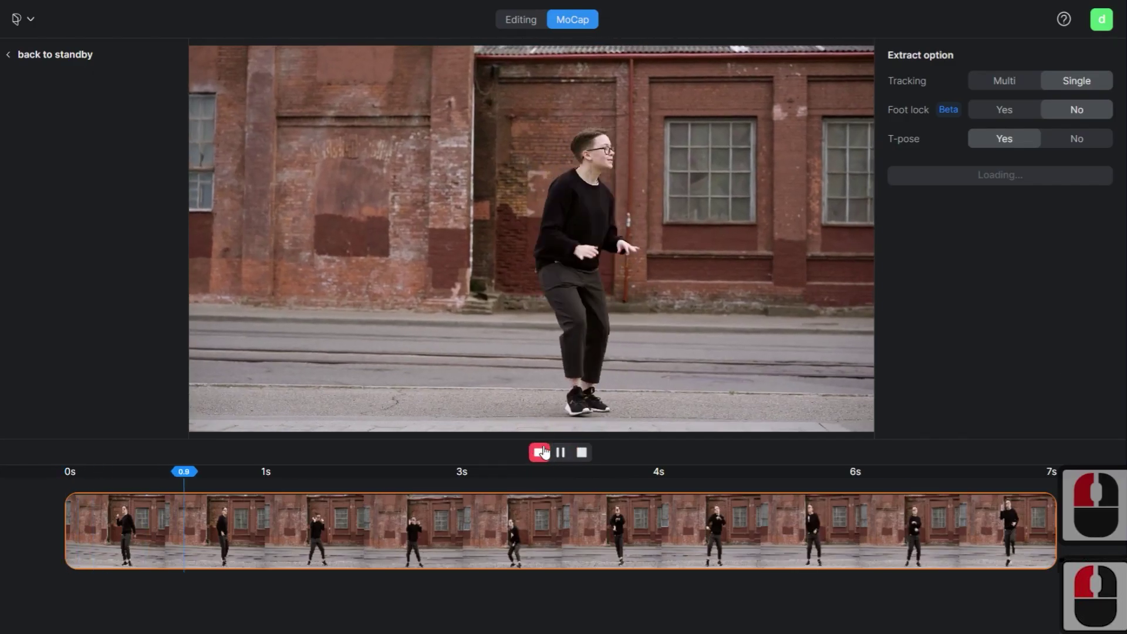
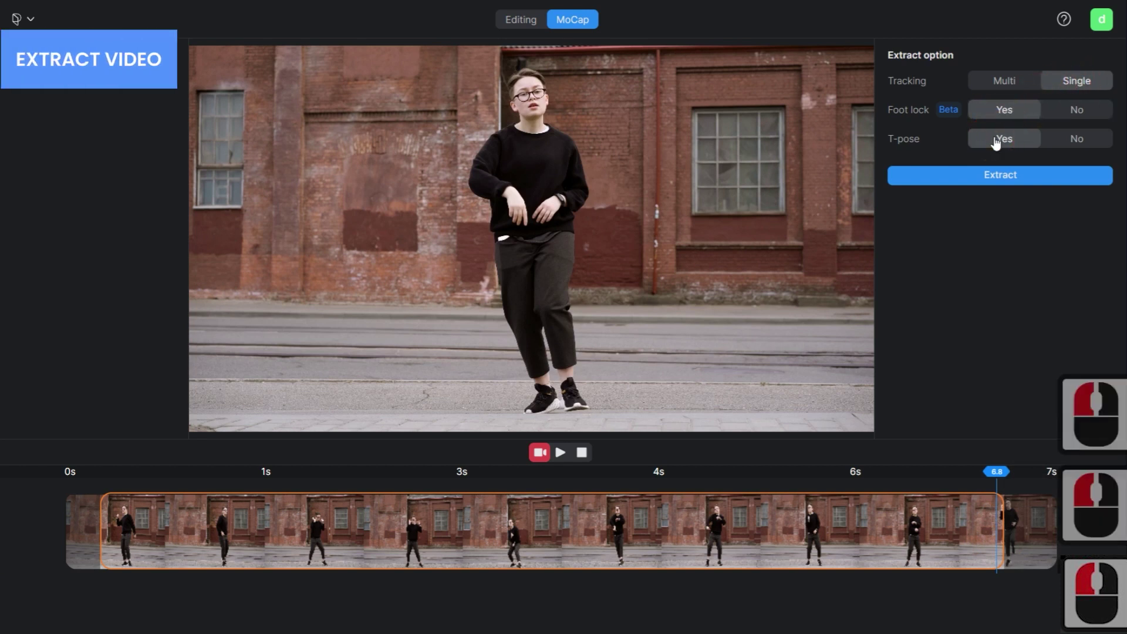
# Start motion extraction from the video with Foot lock and T-pose enabled.
pyautogui.click(1013, 147)
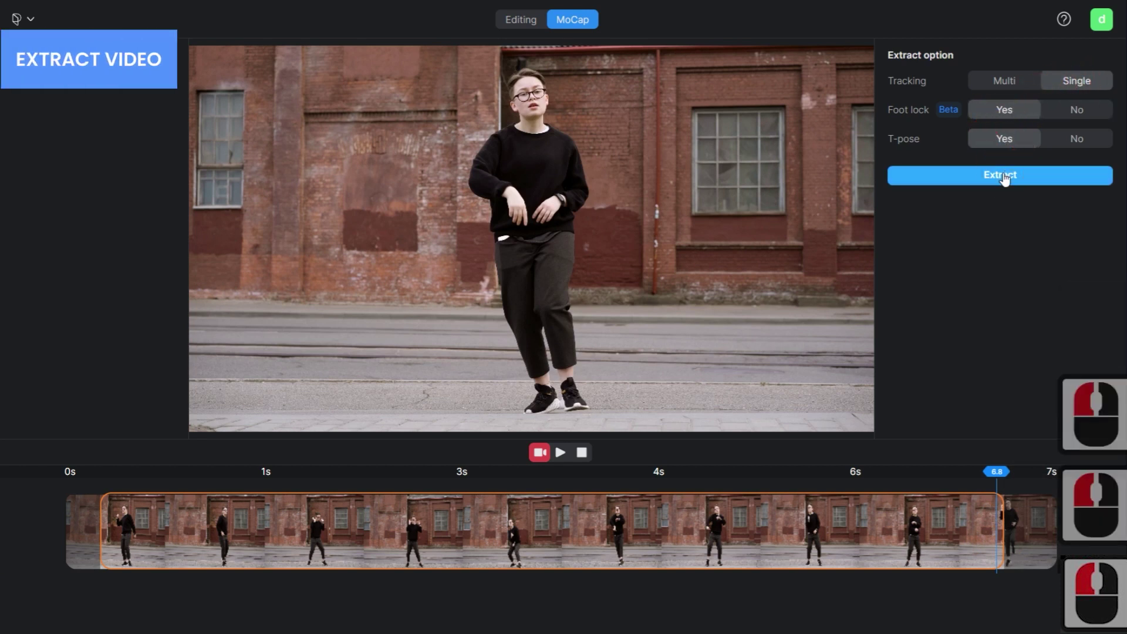
pyautogui.click(1005, 176)
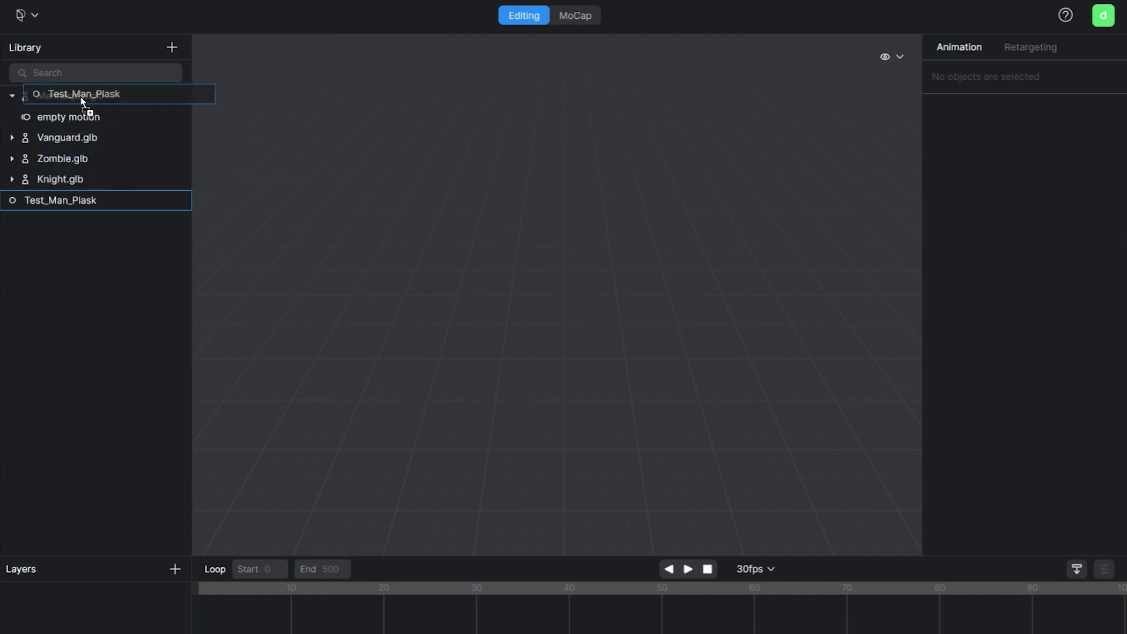
# Drag Test_Man_Plask onto Mannequin.glb, frame the mannequin in the viewport and play the dance.
pyautogui.moveTo(85, 101); pyautogui.dragTo(367, 307)
pyautogui.click(464, 272)
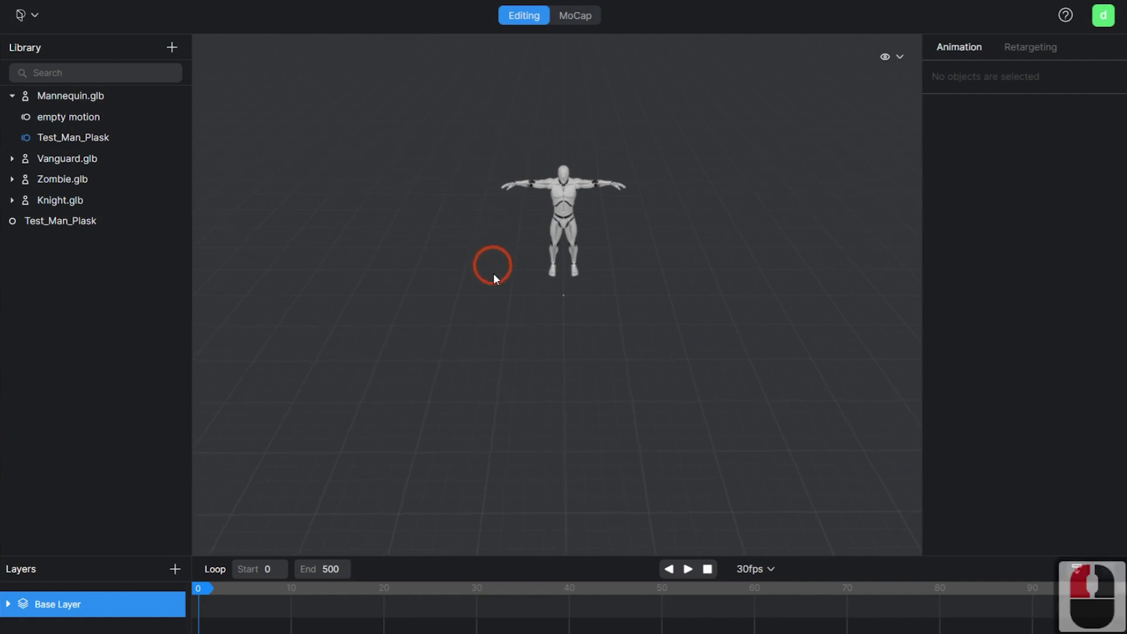
pyautogui.click(482, 108)
pyautogui.middleClick(556, 227)
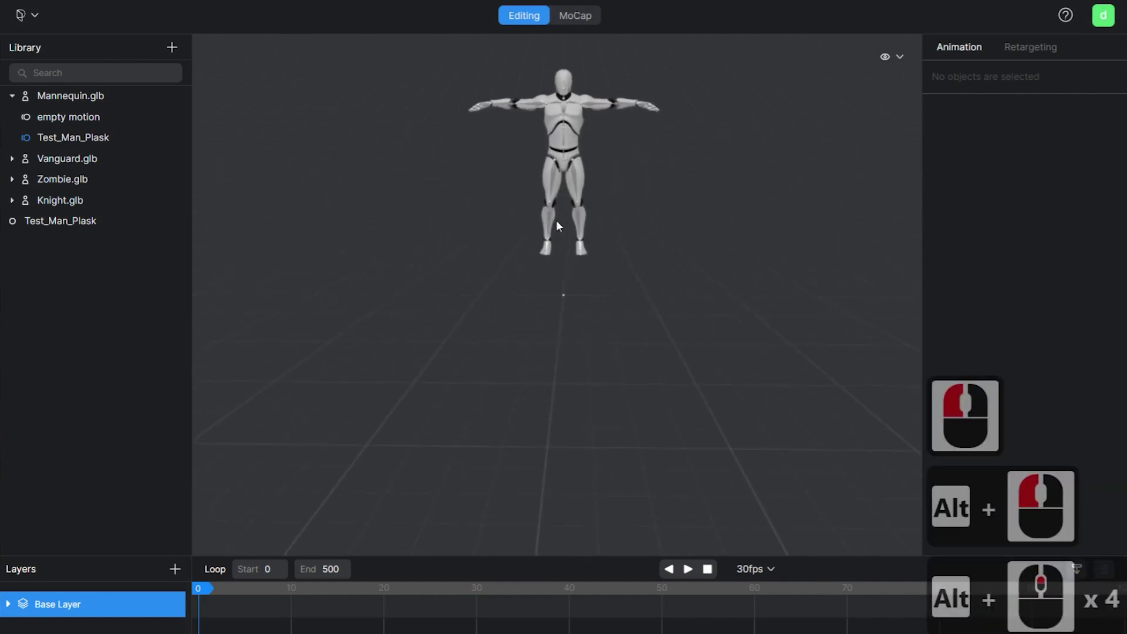
pyautogui.rightClick(536, 513)
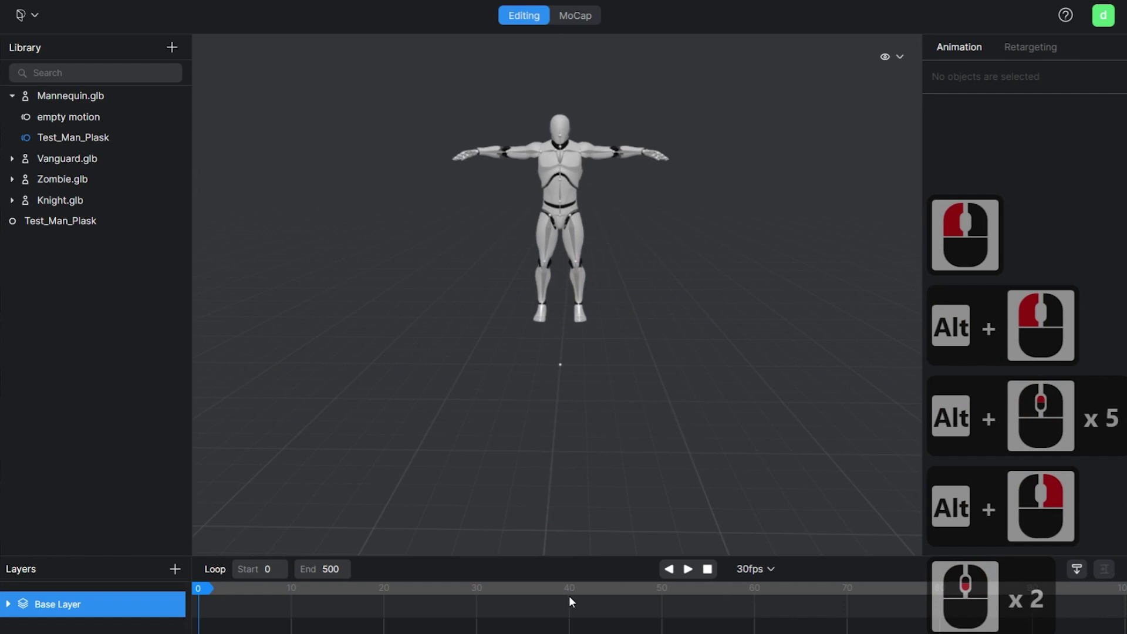
pyautogui.middleClick(577, 596)
pyautogui.click(690, 574)
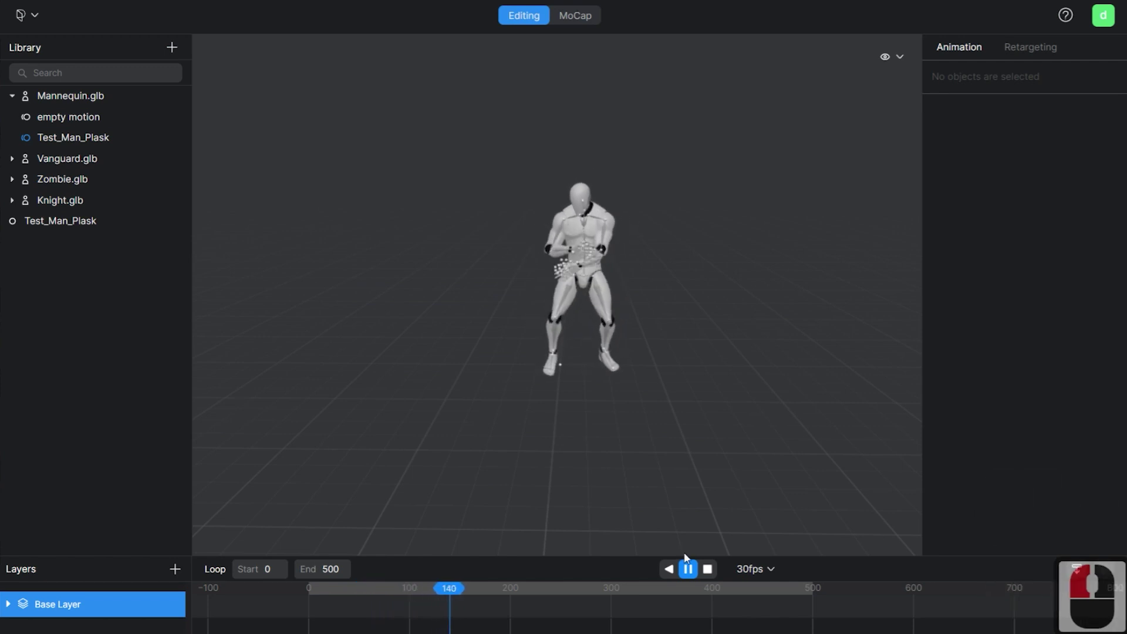
# Choose Export for Test_Man_Plask with format fbx (Unreal engine).
pyautogui.click(489, 570)
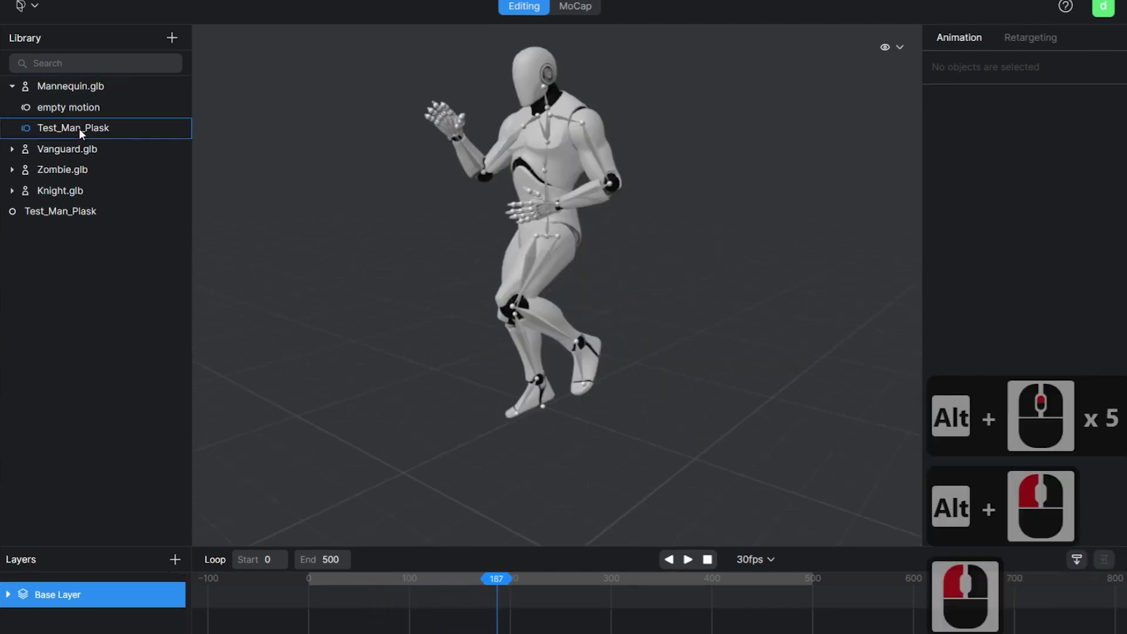
pyautogui.rightClick(80, 130)
pyautogui.click(137, 251)
pyautogui.click(648, 336)
pyautogui.click(607, 384)
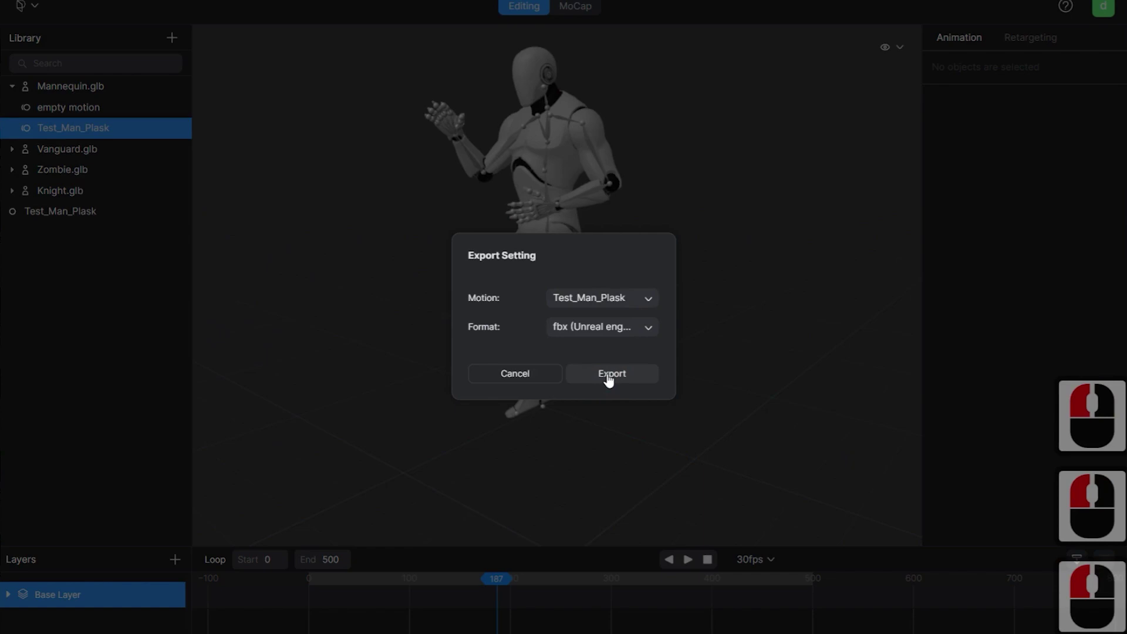
# Export the motion and save the FBX file named 'Testmalask'.
pyautogui.click(612, 383)
pyautogui.write('Testmalask')
pyautogui.click(765, 501)
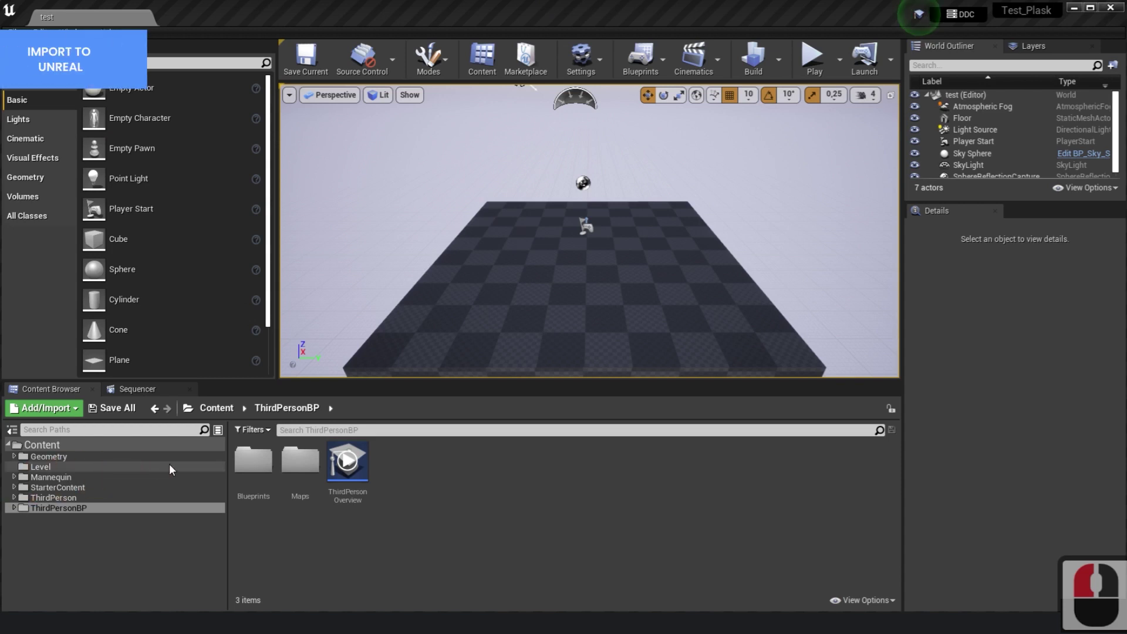
# Create a new Content folder named Plask and bring up creation options inside it.
pyautogui.rightClick(58, 448)
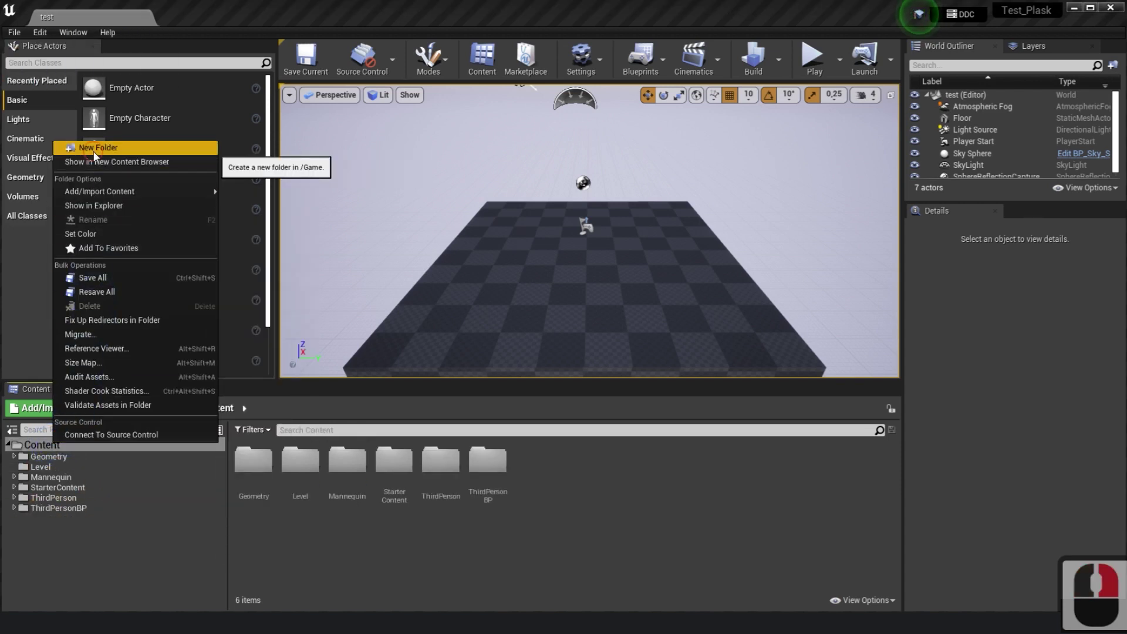
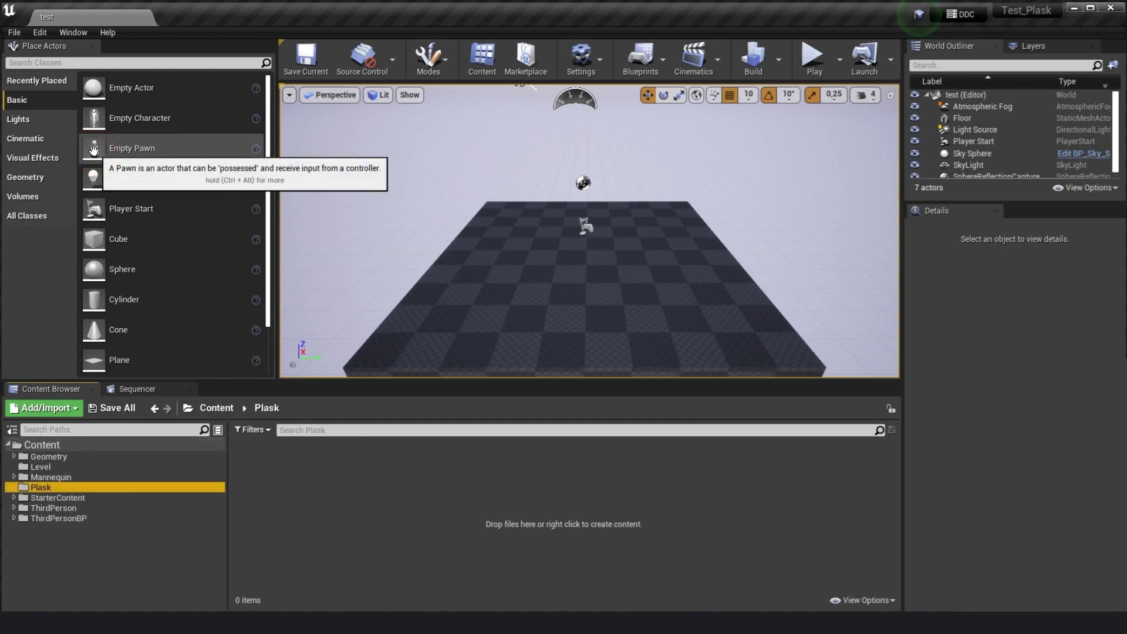
pyautogui.rightClick(276, 470)
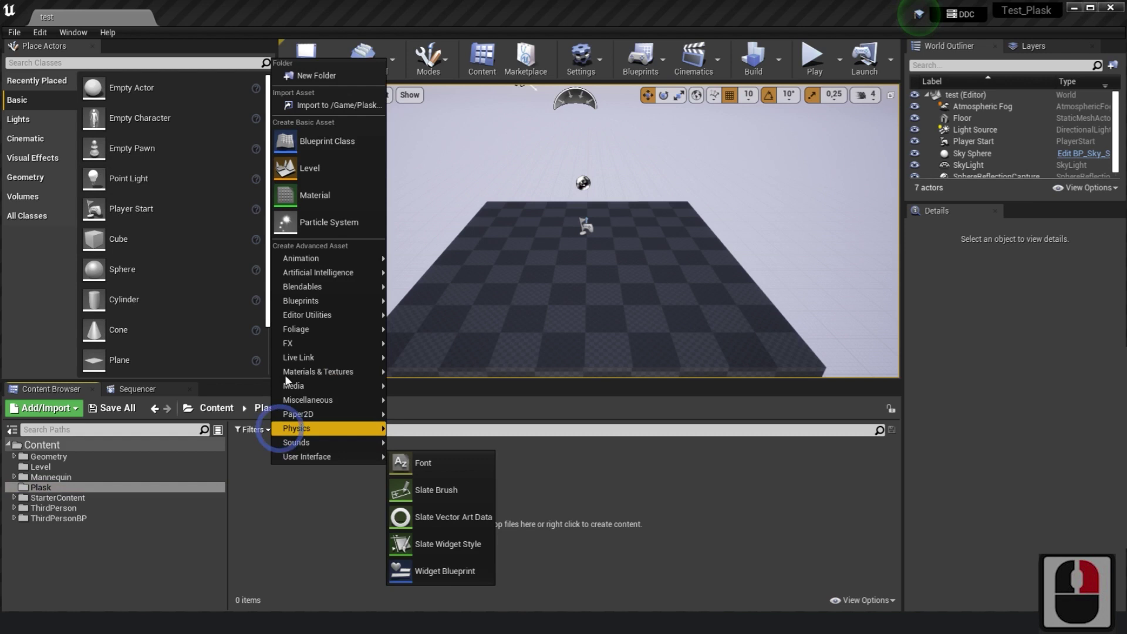
# Import Test_Man_plask.fbx into /Game/Plask, using the first frame as reference pose.
pyautogui.click(319, 114)
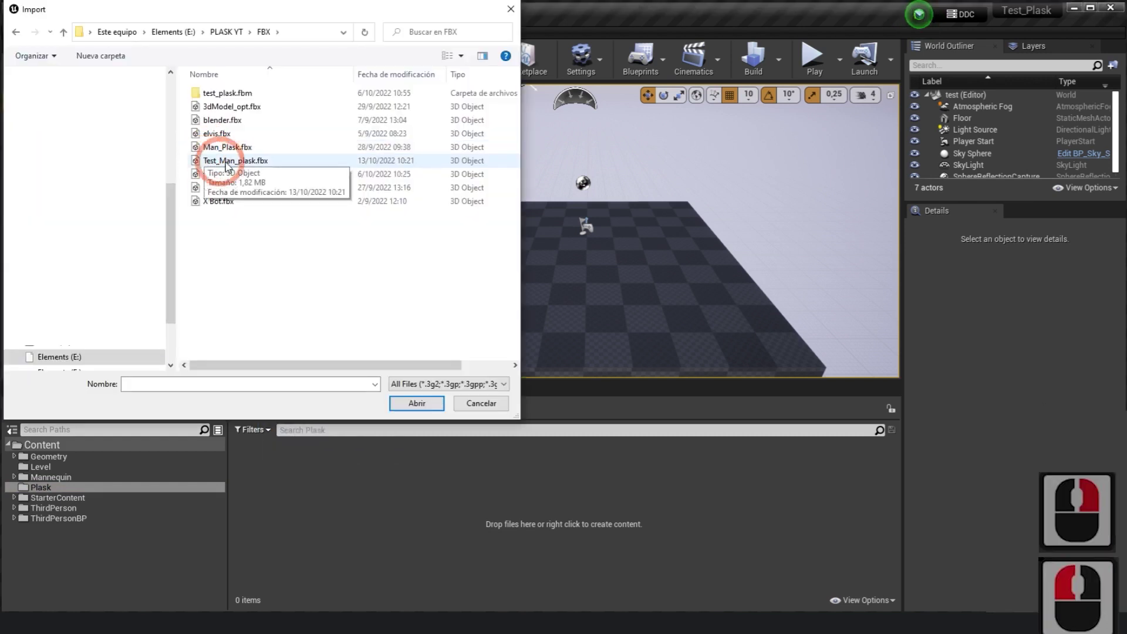
pyautogui.doubleClick(329, 259)
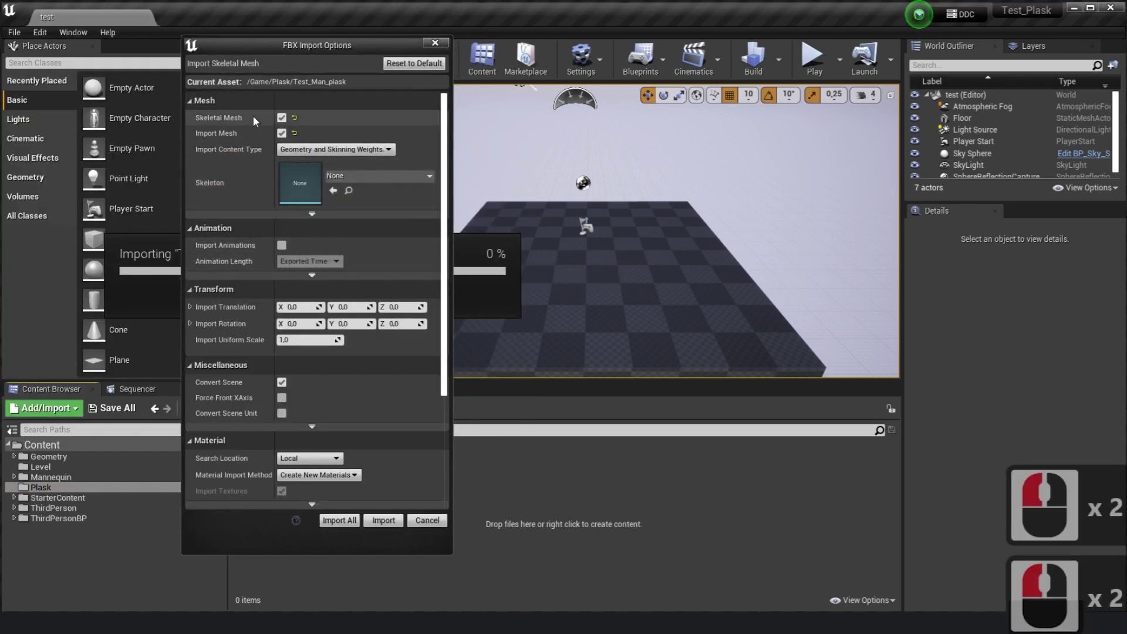
pyautogui.click(315, 216)
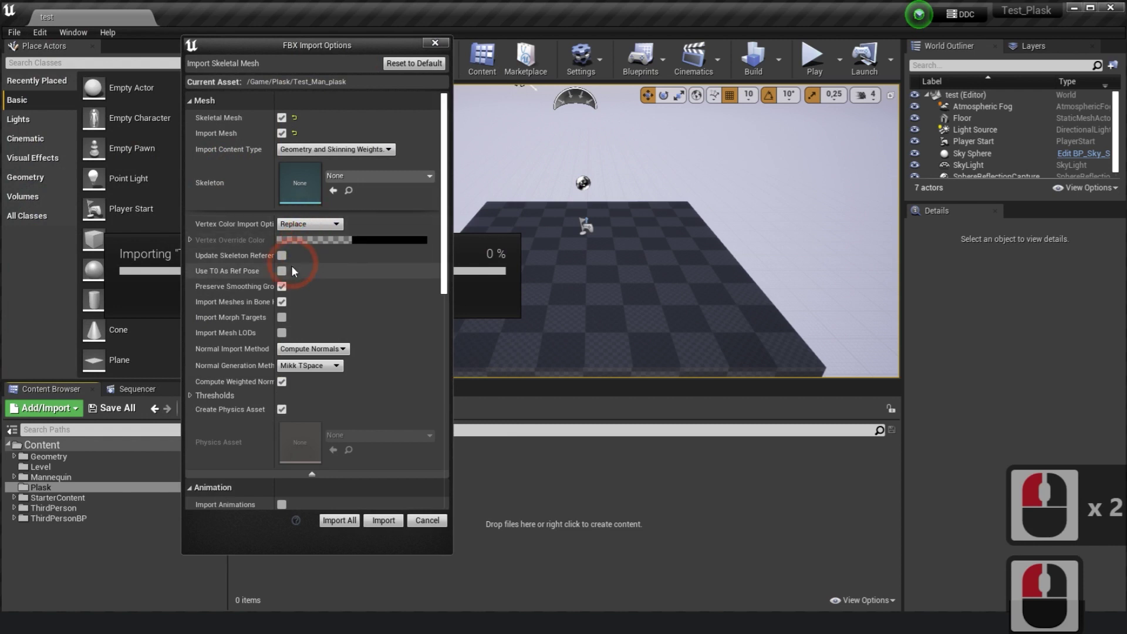
pyautogui.click(287, 276)
pyautogui.click(284, 320)
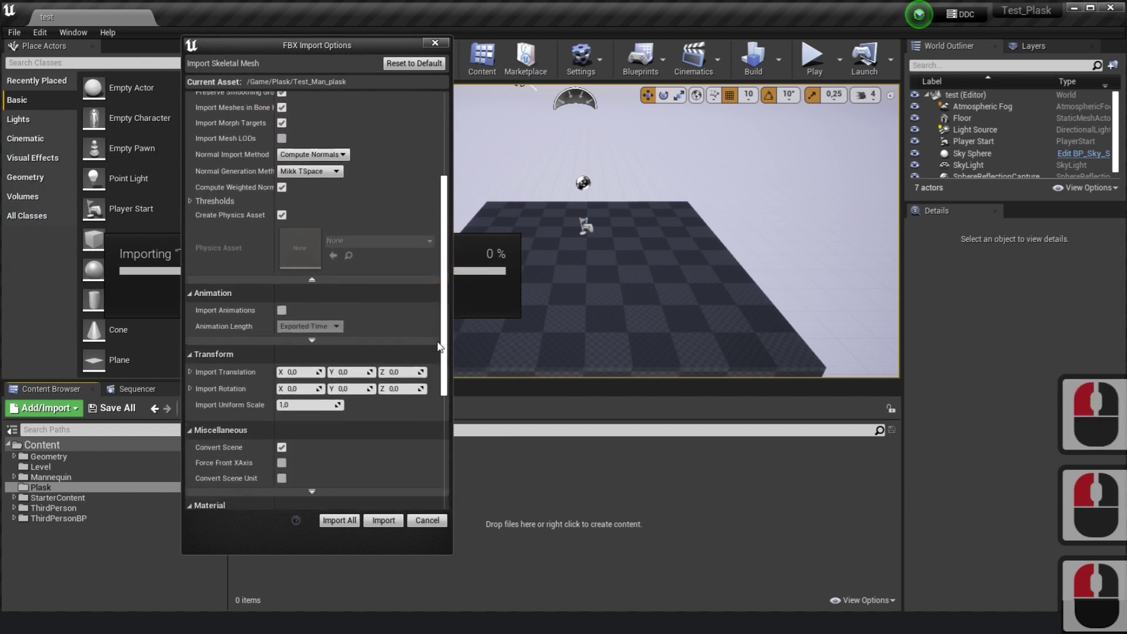
# Enable Import Animations with Animated Time length and run the FBX import.
pyautogui.click(435, 378)
pyautogui.click(286, 239)
pyautogui.click(319, 255)
pyautogui.click(313, 270)
pyautogui.click(320, 268)
pyautogui.click(289, 307)
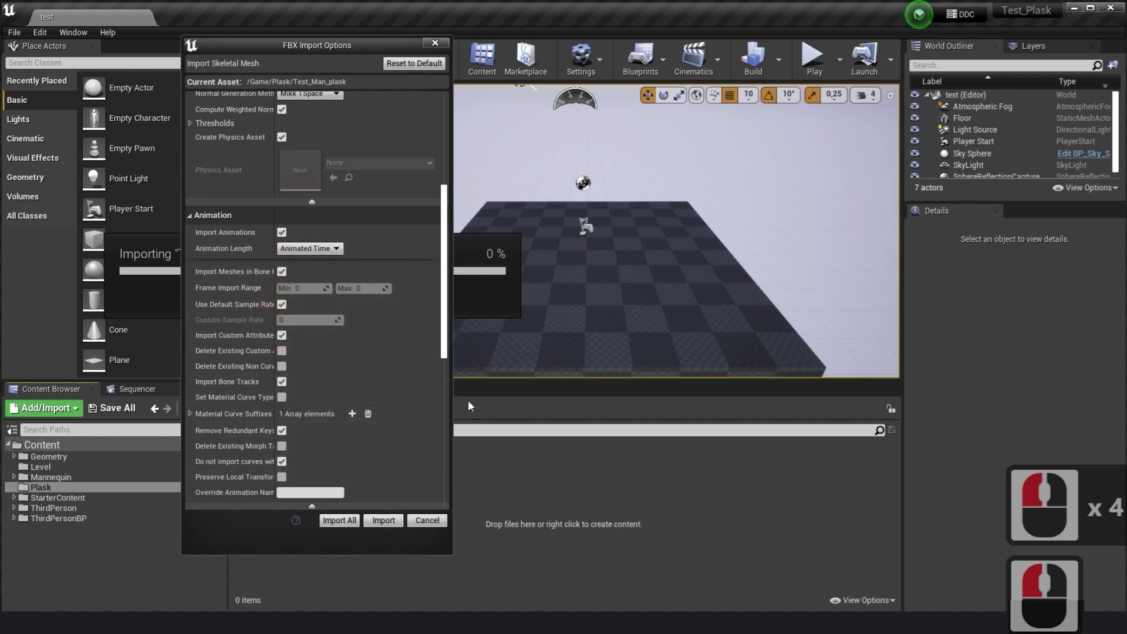
pyautogui.click(451, 368)
pyautogui.click(441, 432)
pyautogui.click(309, 372)
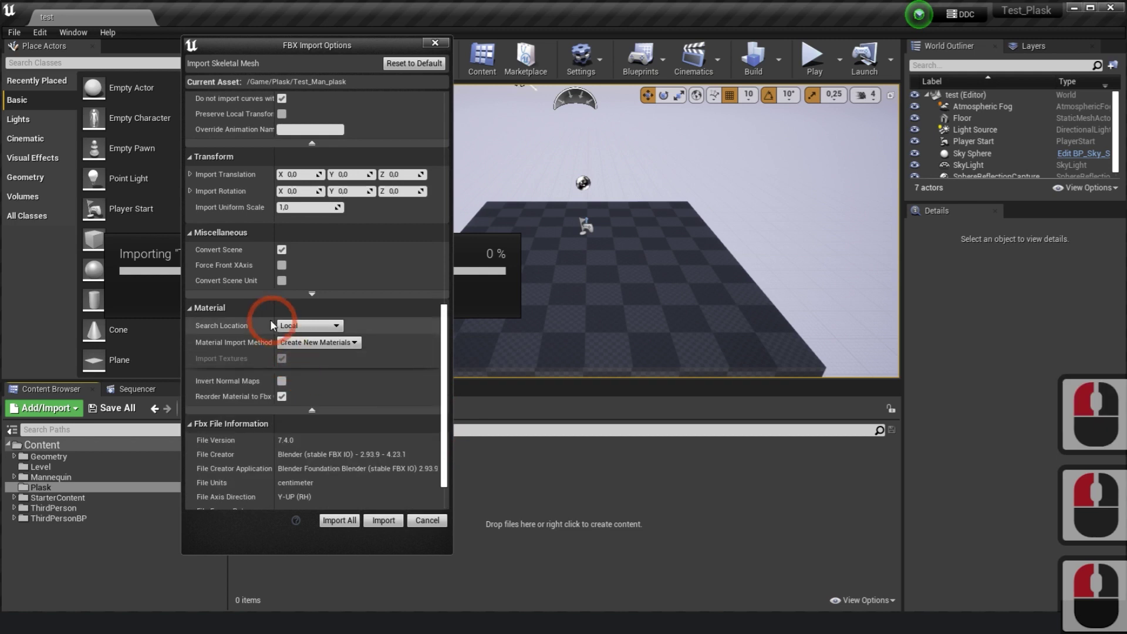
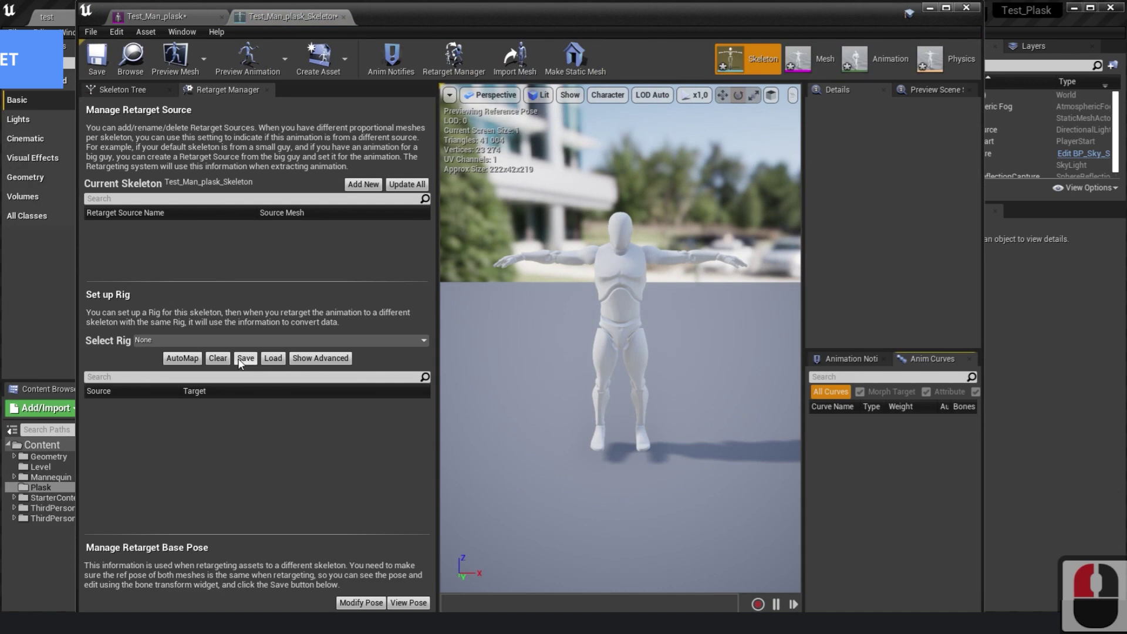
# Assign the Humanoid rig to the Test_Man_plask skeleton in the Retarget Manager.
pyautogui.click(326, 348)
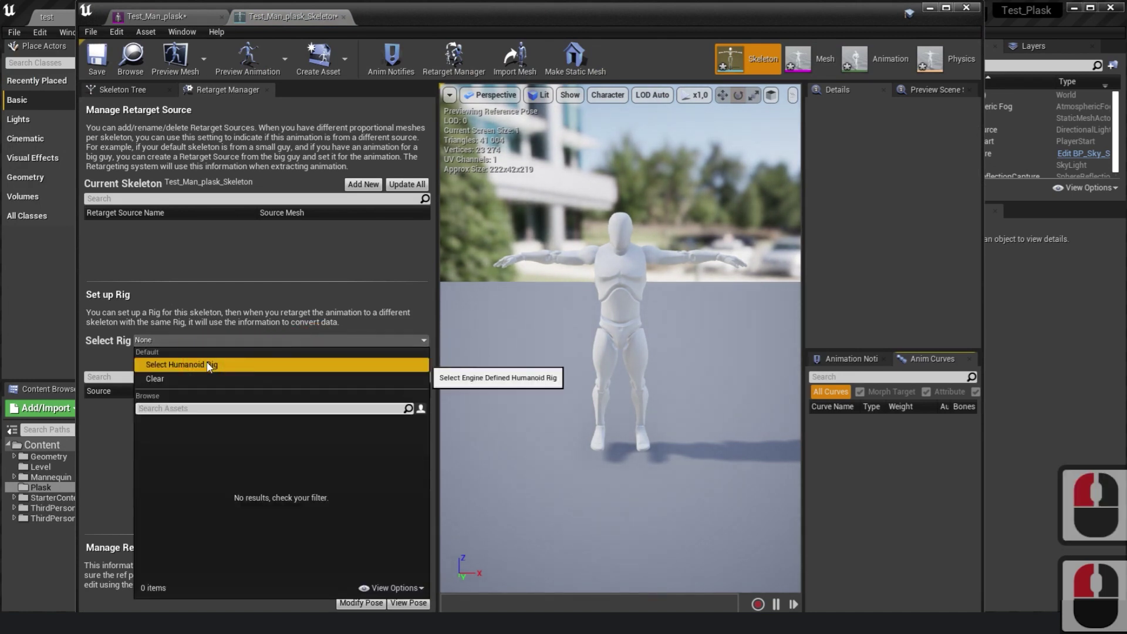
pyautogui.click(211, 365)
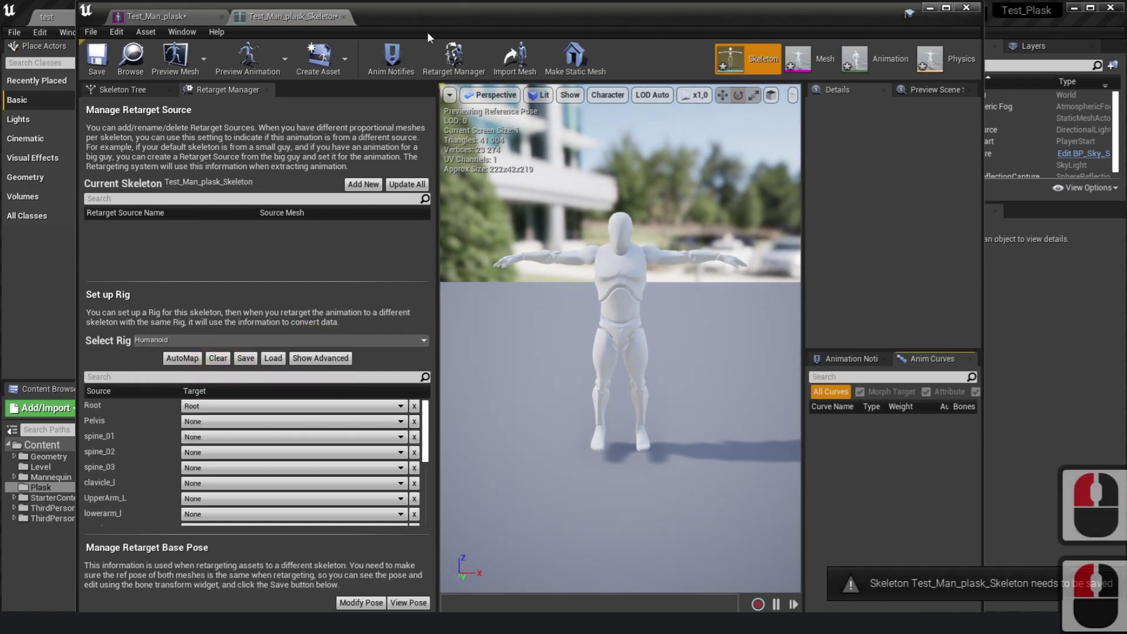
pyautogui.doubleClick(433, 30)
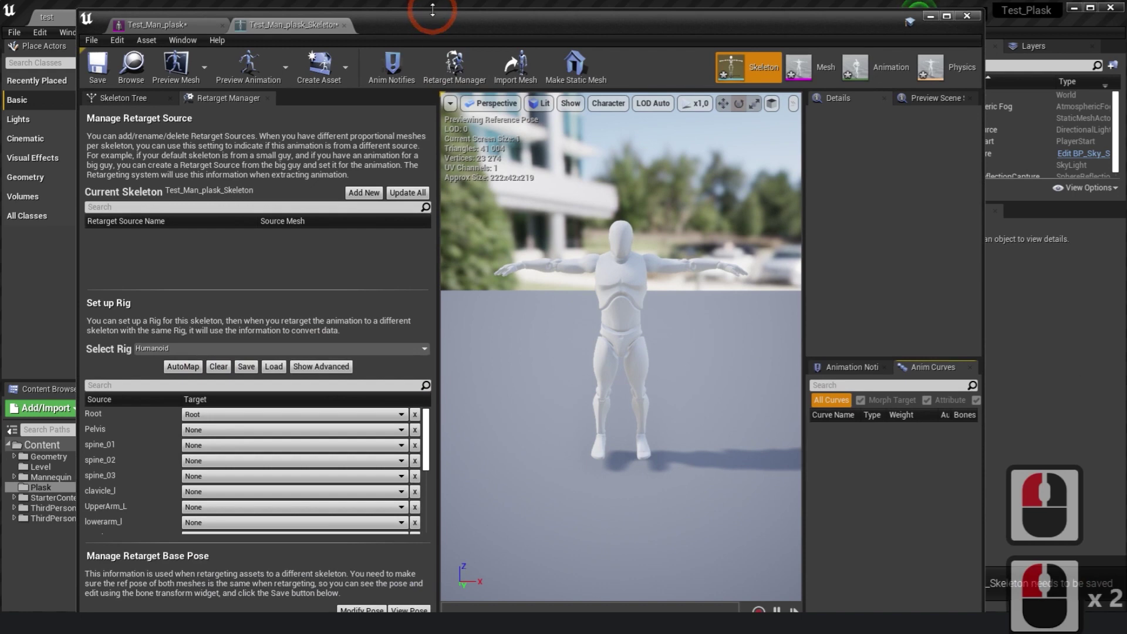
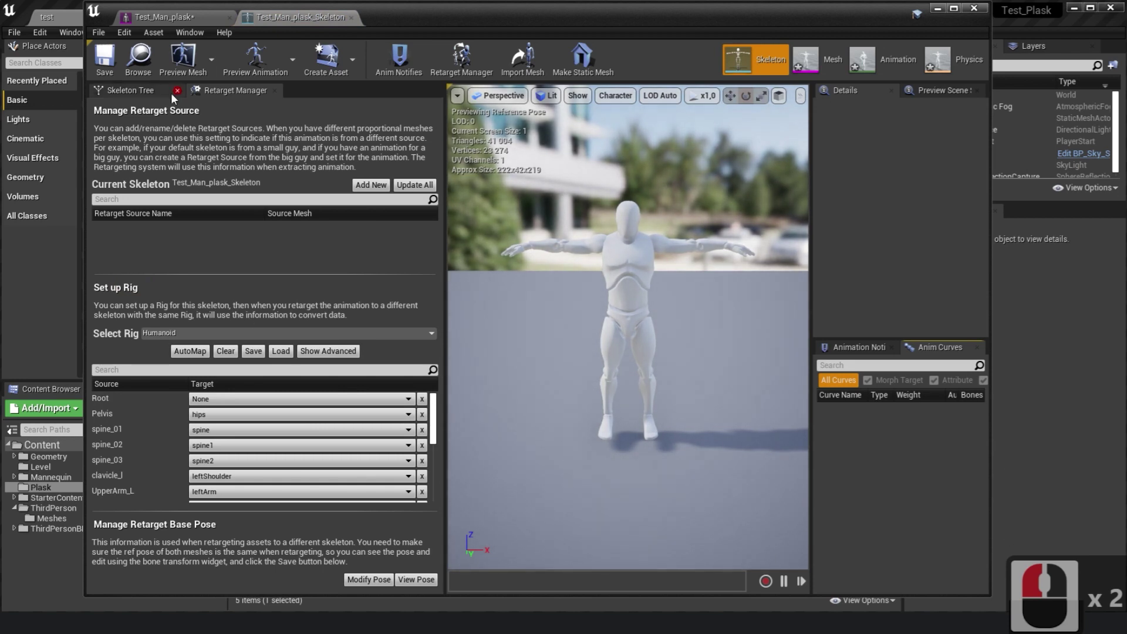
# Show the skeleton tree with retargeting options visible and select the spine bone.
pyautogui.click(150, 90)
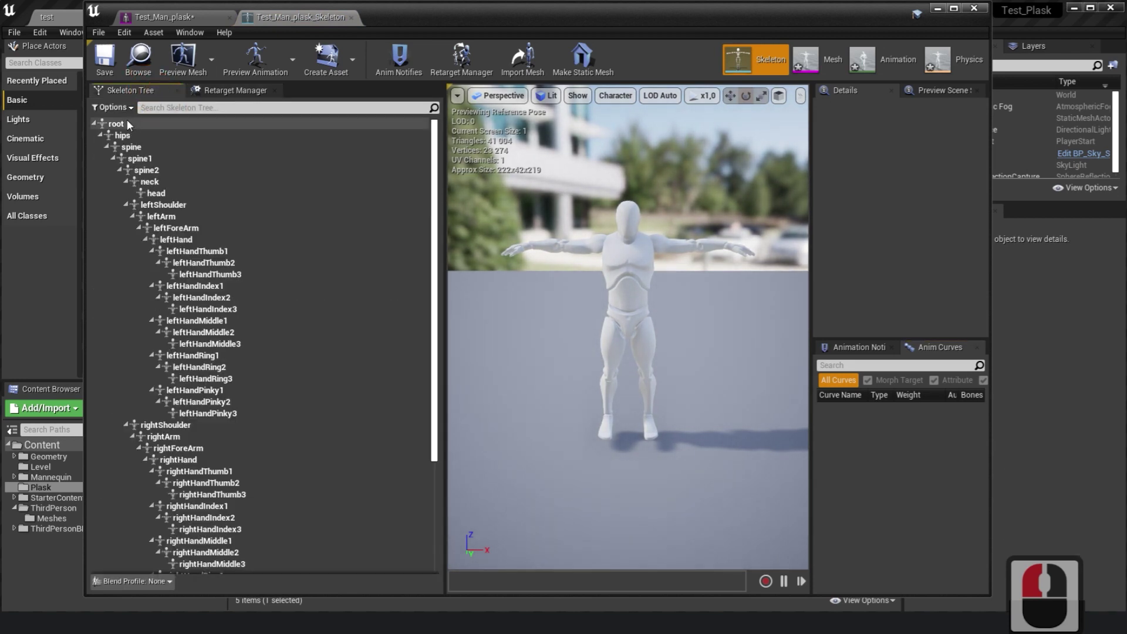
pyautogui.click(124, 113)
pyautogui.click(133, 135)
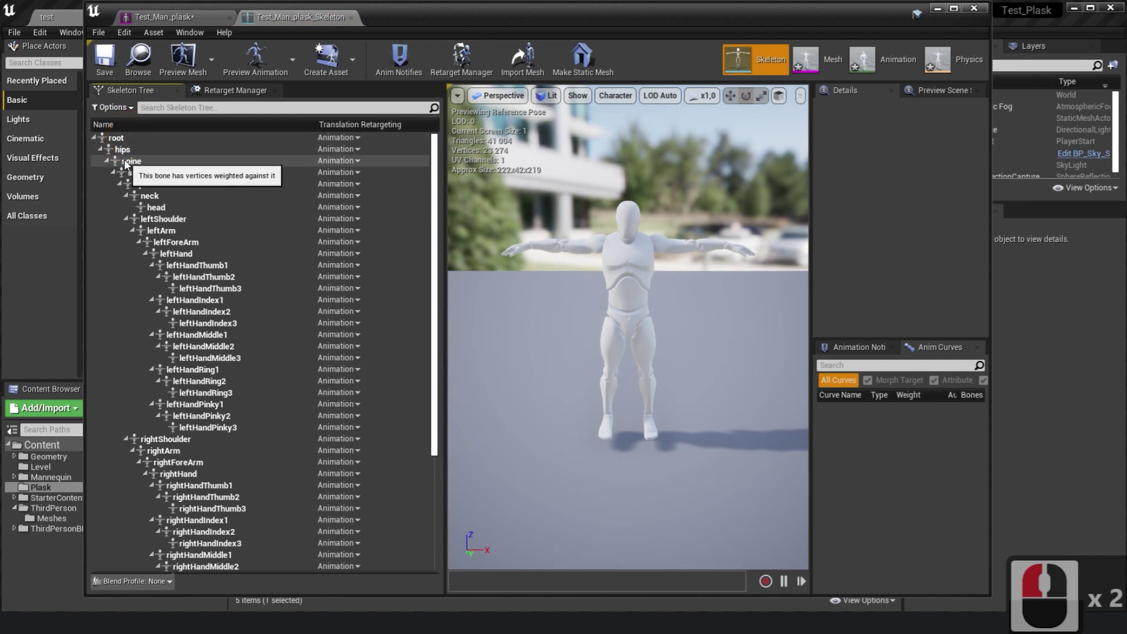
pyautogui.click(130, 164)
pyautogui.click(441, 234)
pyautogui.click(429, 477)
pyautogui.click(183, 570)
pyautogui.click(447, 221)
pyautogui.click(432, 194)
# Recursively set translation retargeting to Skeleton for spine and all its children.
pyautogui.rightClick(158, 175)
pyautogui.click(210, 249)
pyautogui.click(107, 60)
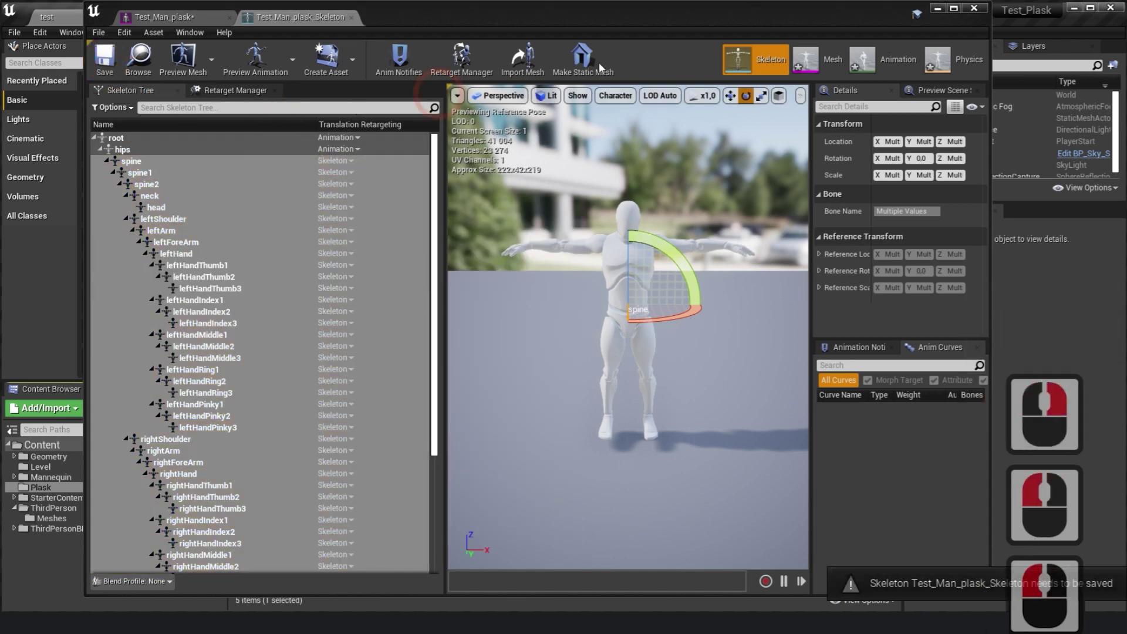
# Open the UE4 Mannequin skeleton from the Mannequin mesh folder and filter bones by 'lower'.
pyautogui.click(982, 11)
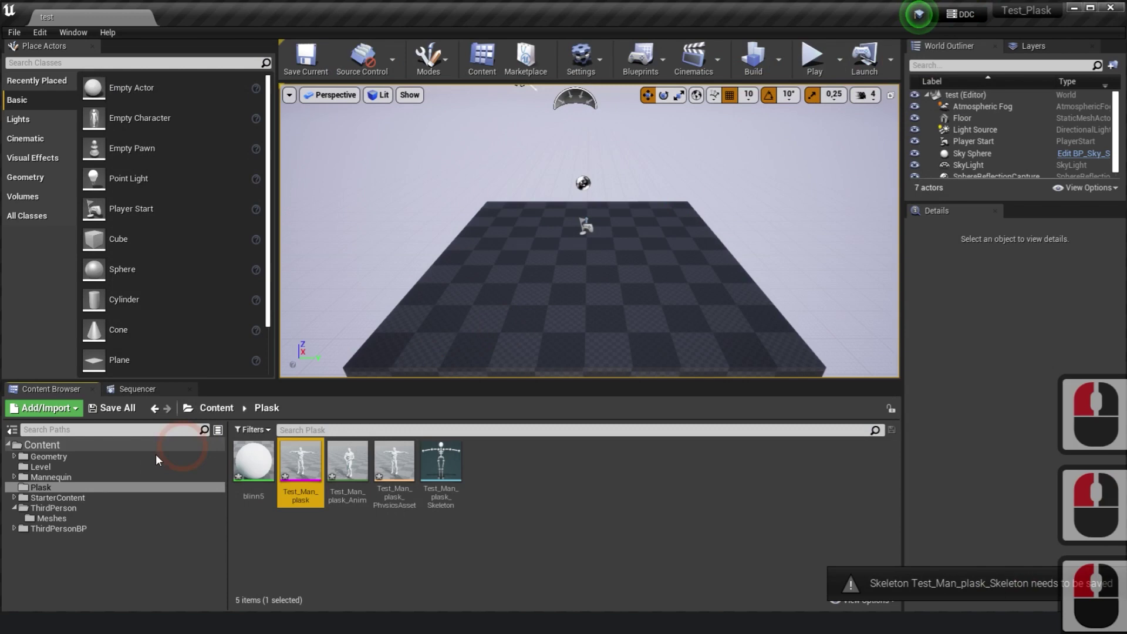
pyautogui.click(19, 480)
pyautogui.click(56, 523)
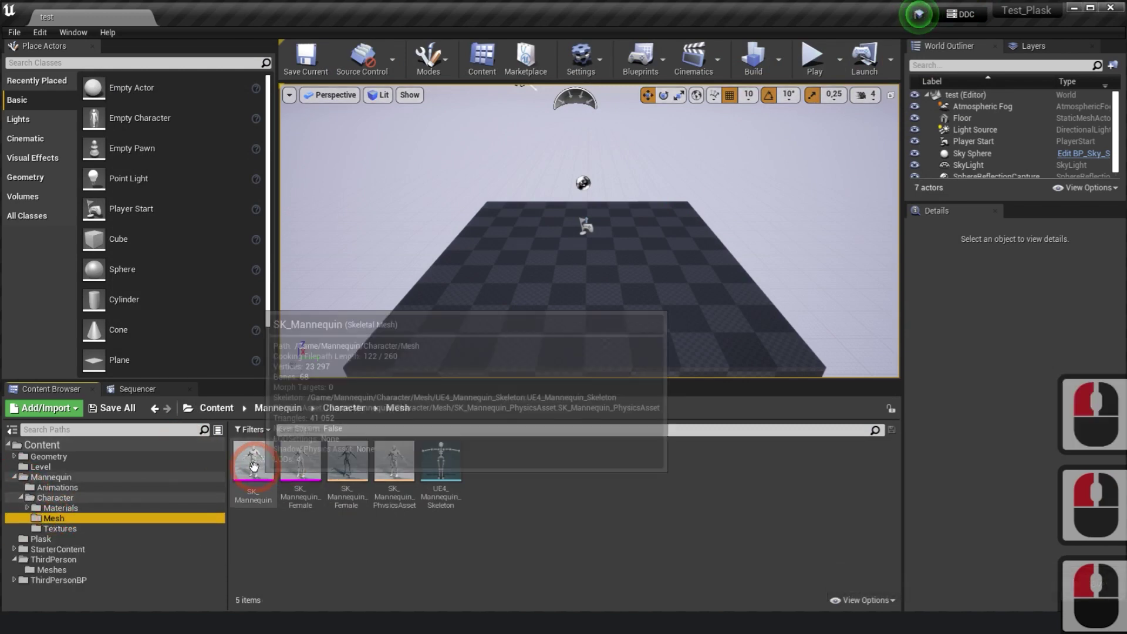
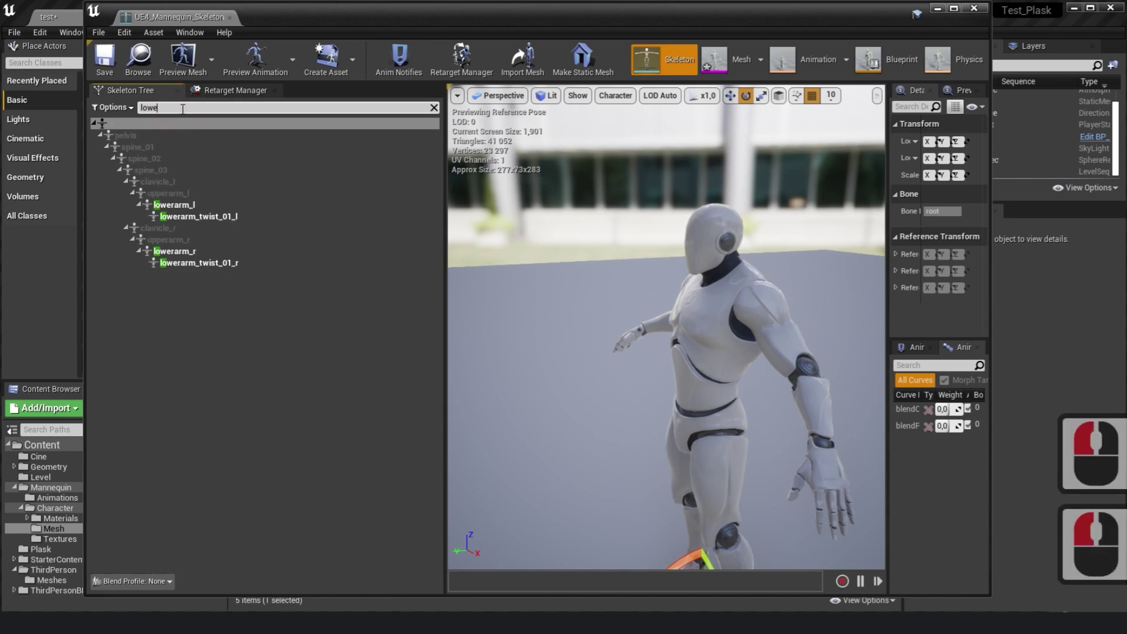
pyautogui.write('lower')
pyautogui.click(195, 211)
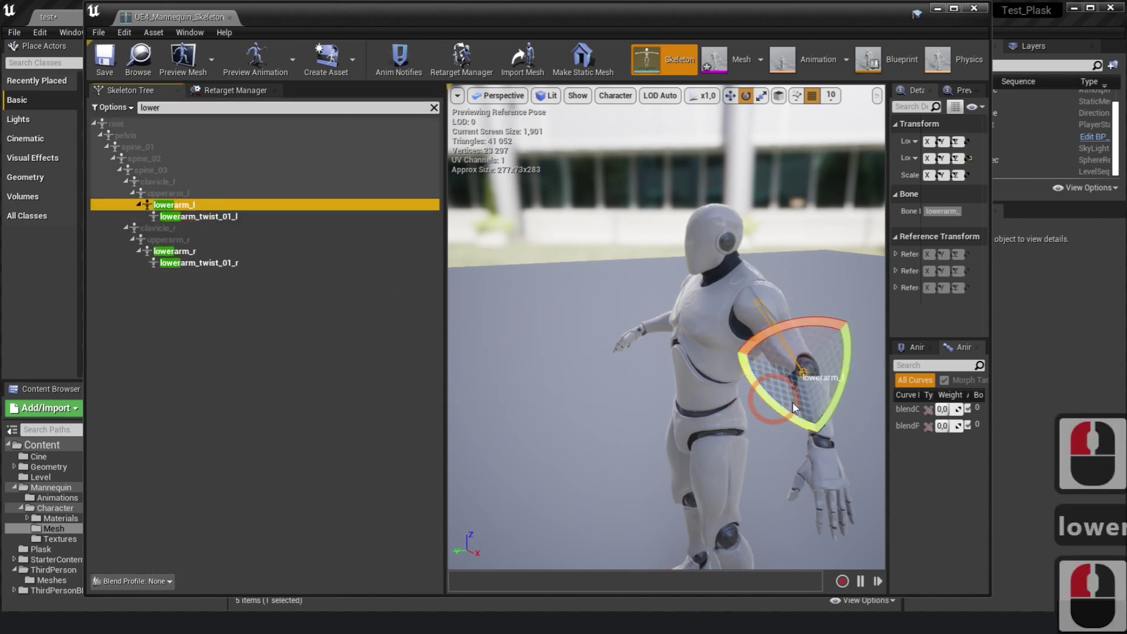
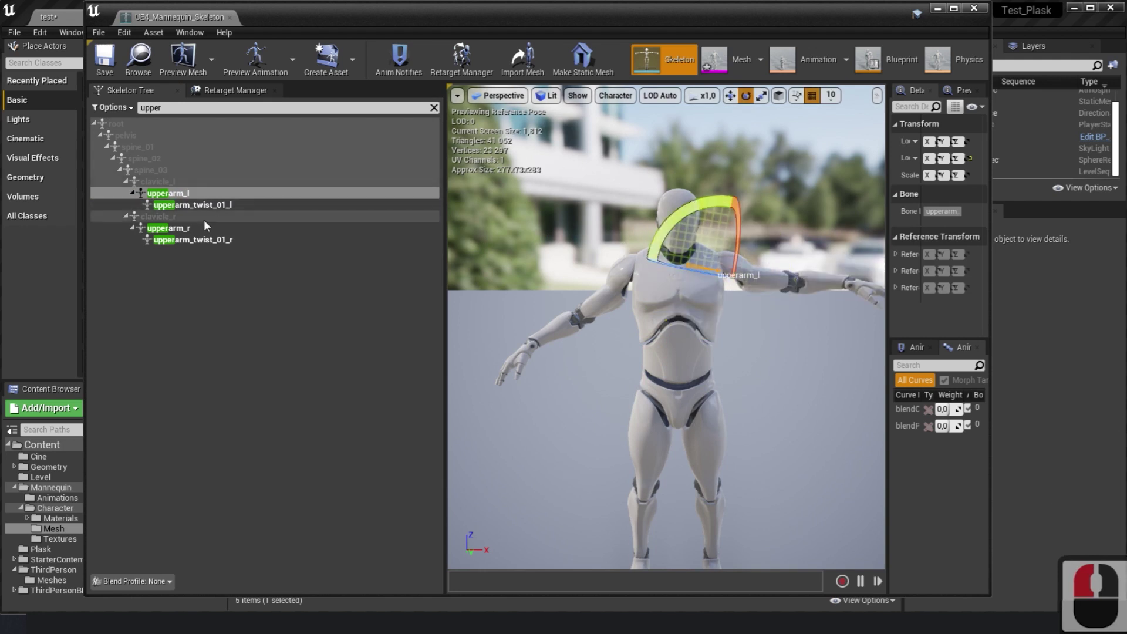
# Rotate the right upper arm bone with the gizmo toward a level T-pose.
pyautogui.click(185, 233)
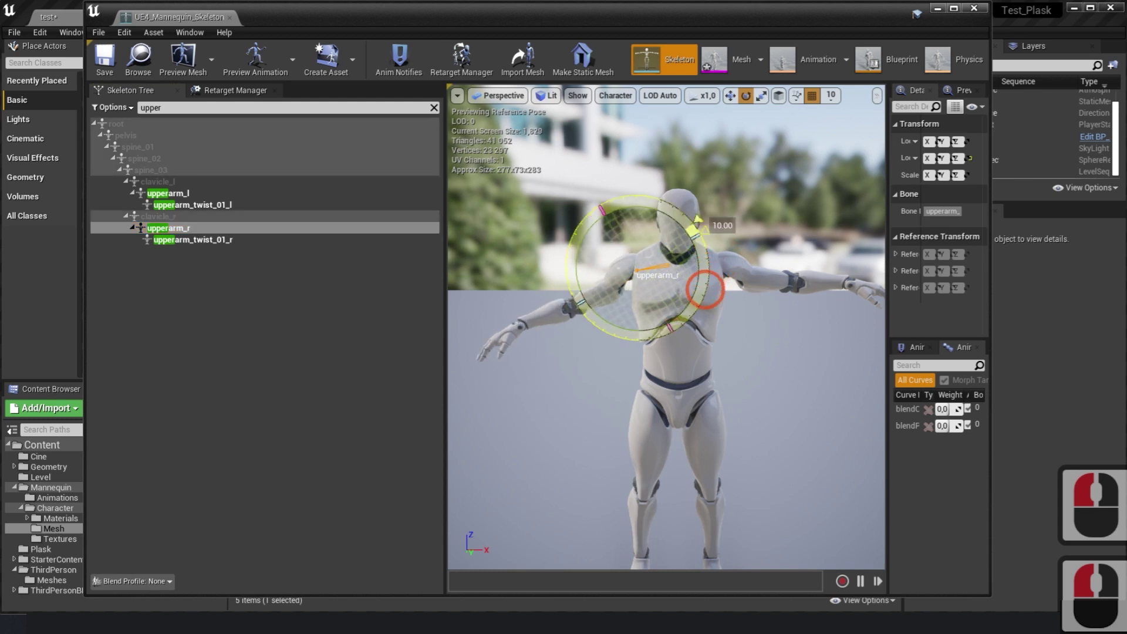
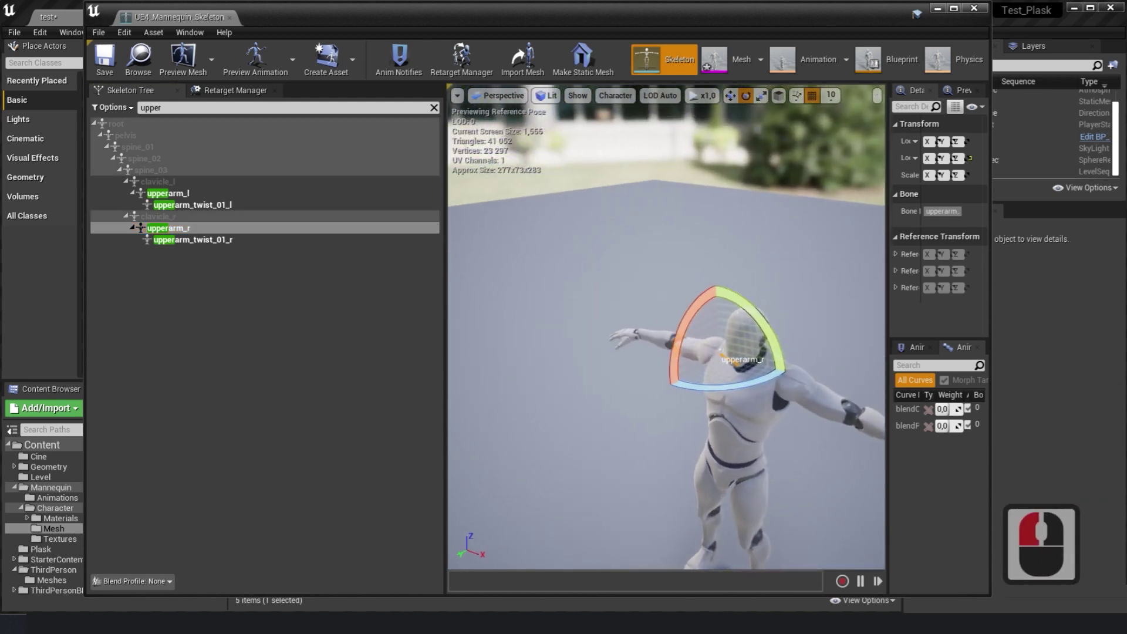
pyautogui.write('eeefd x 28 q')
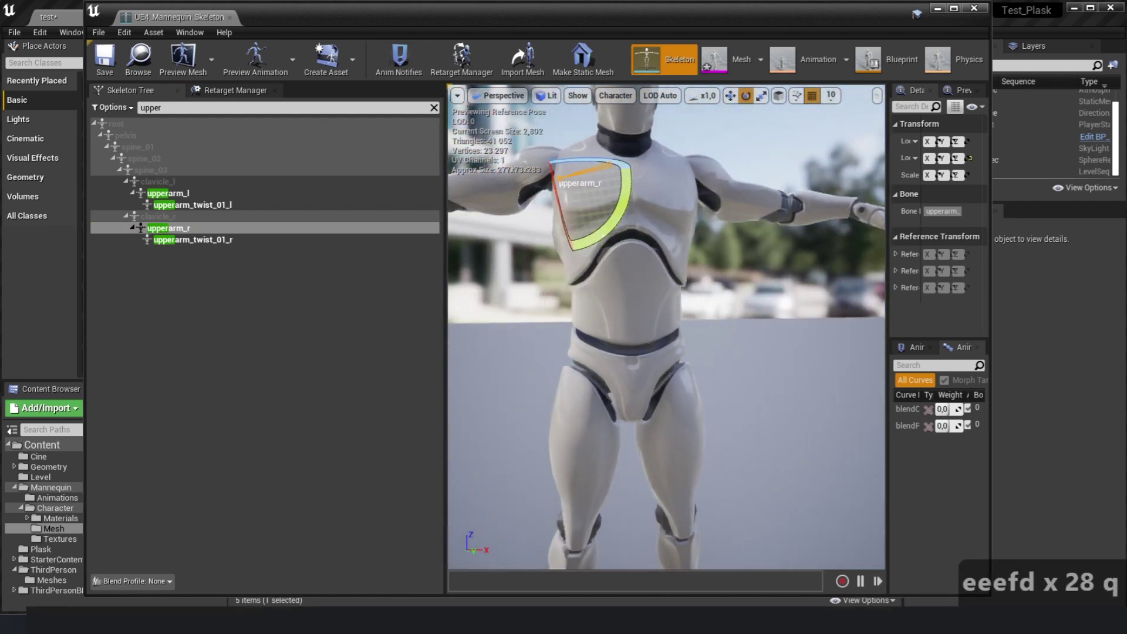
pyautogui.write('eeefd x 28 q')
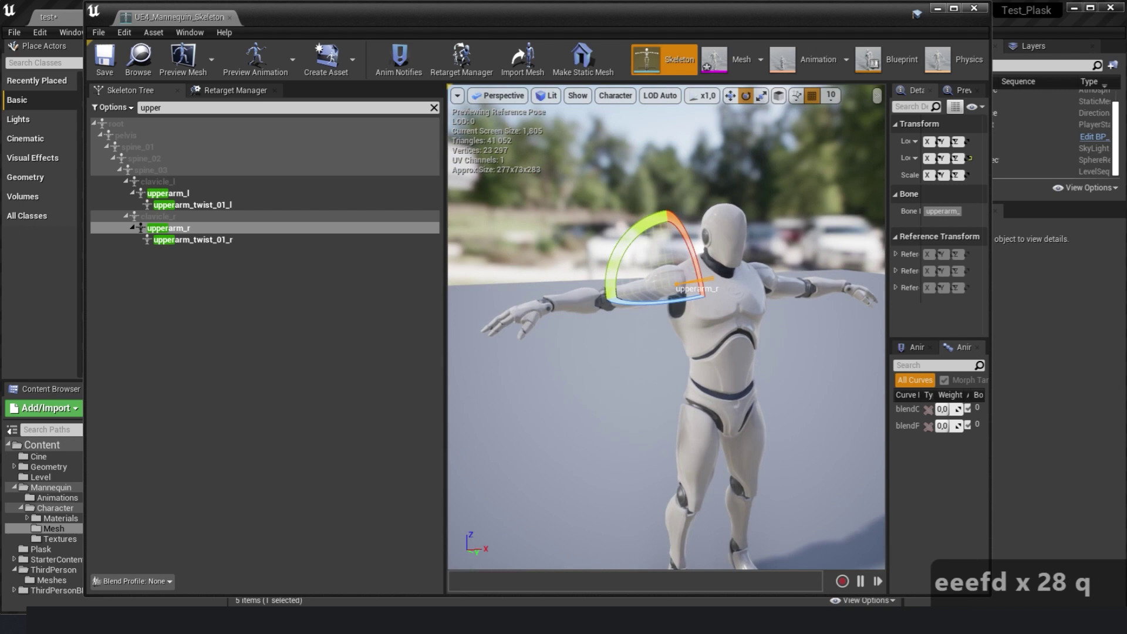
pyautogui.write('x 10 wa x 31 se')
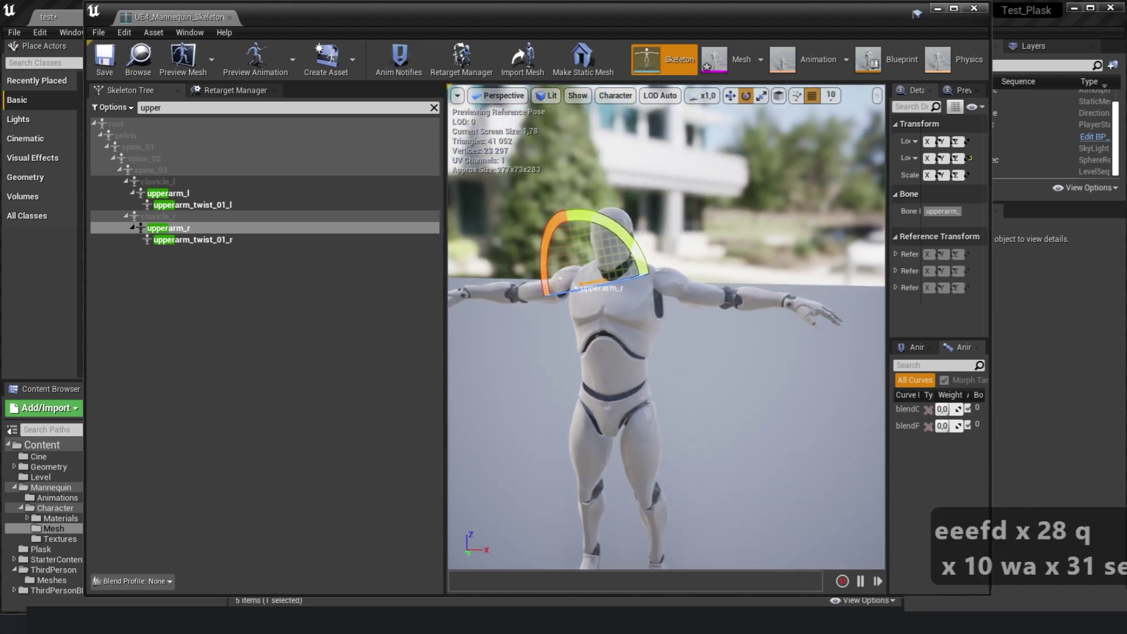
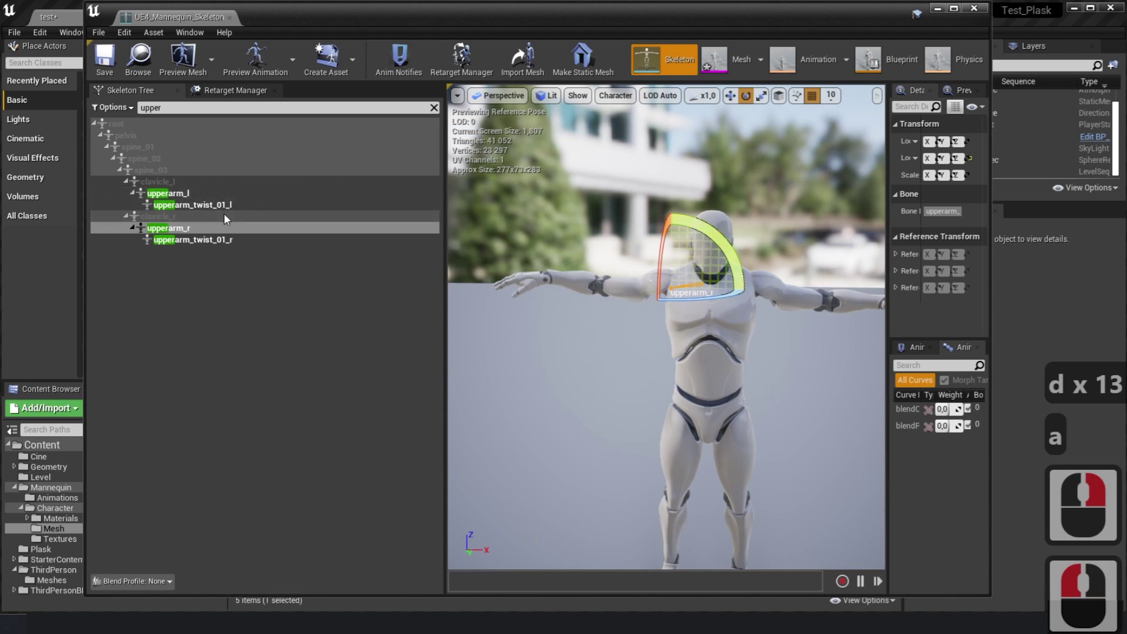
# Select upperarm_l for rotation and set rotation snapping to 5 degrees.
pyautogui.click(193, 196)
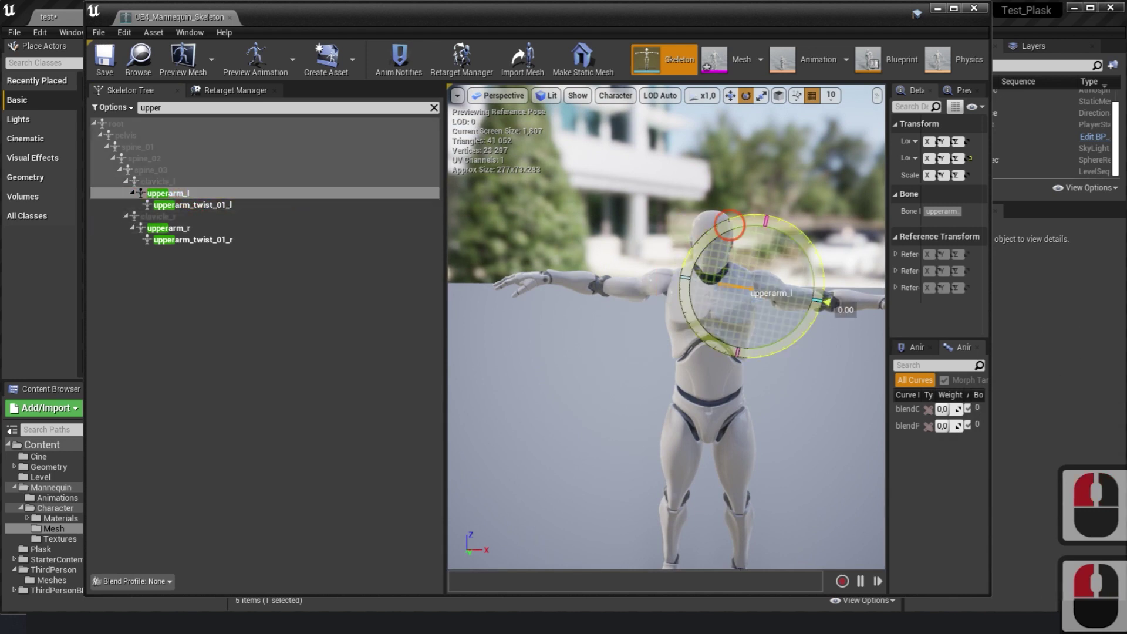
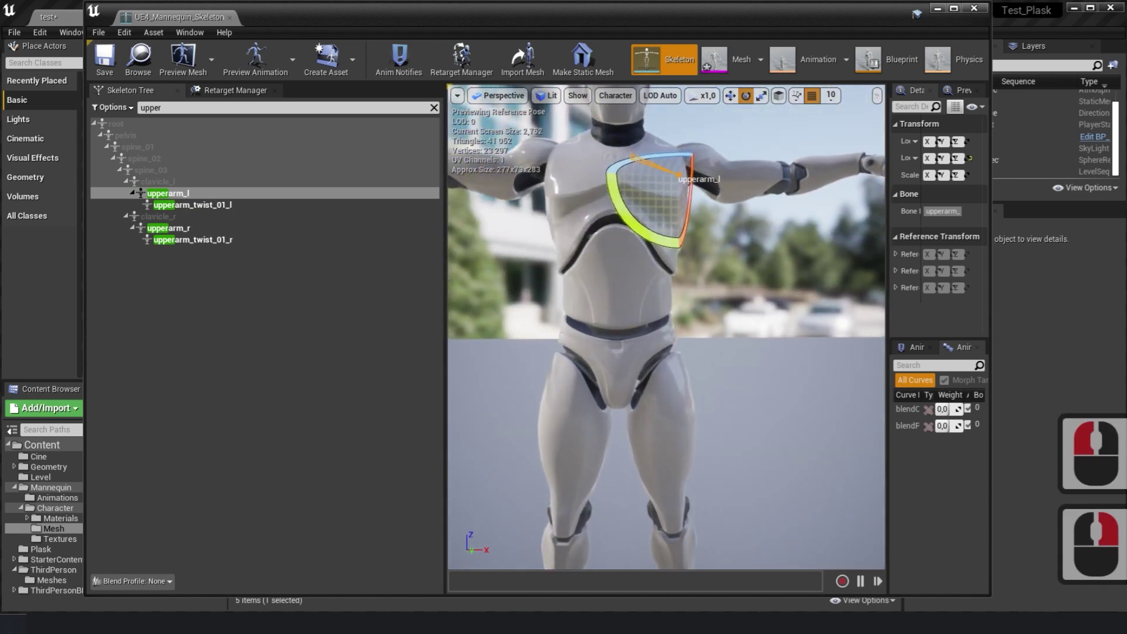
pyautogui.press('e')
pyautogui.rightClick(542, 213)
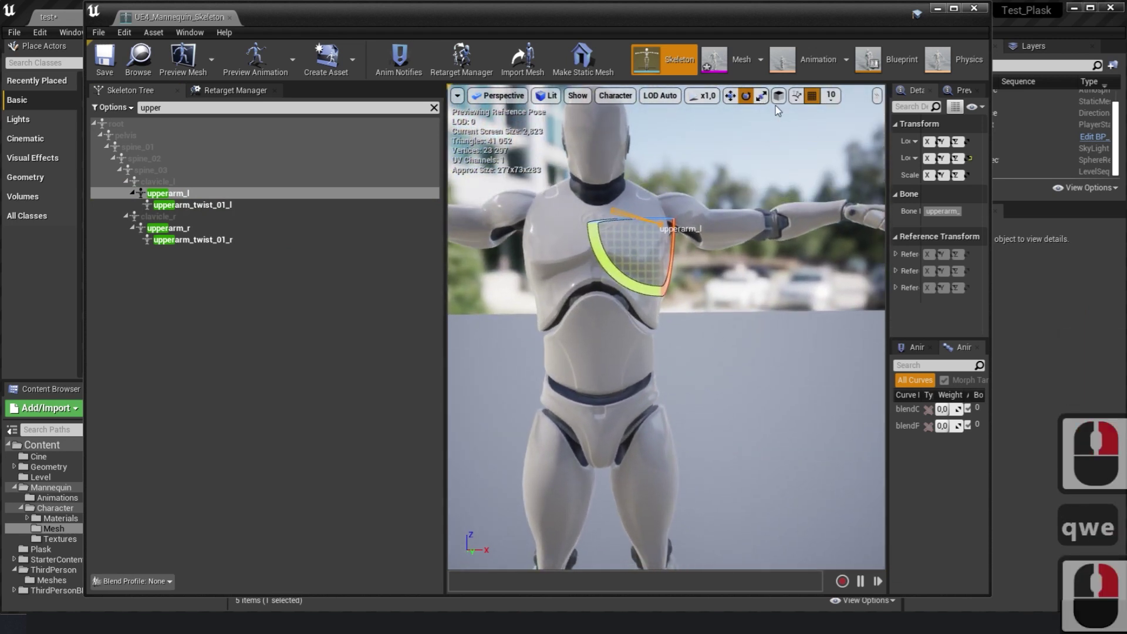
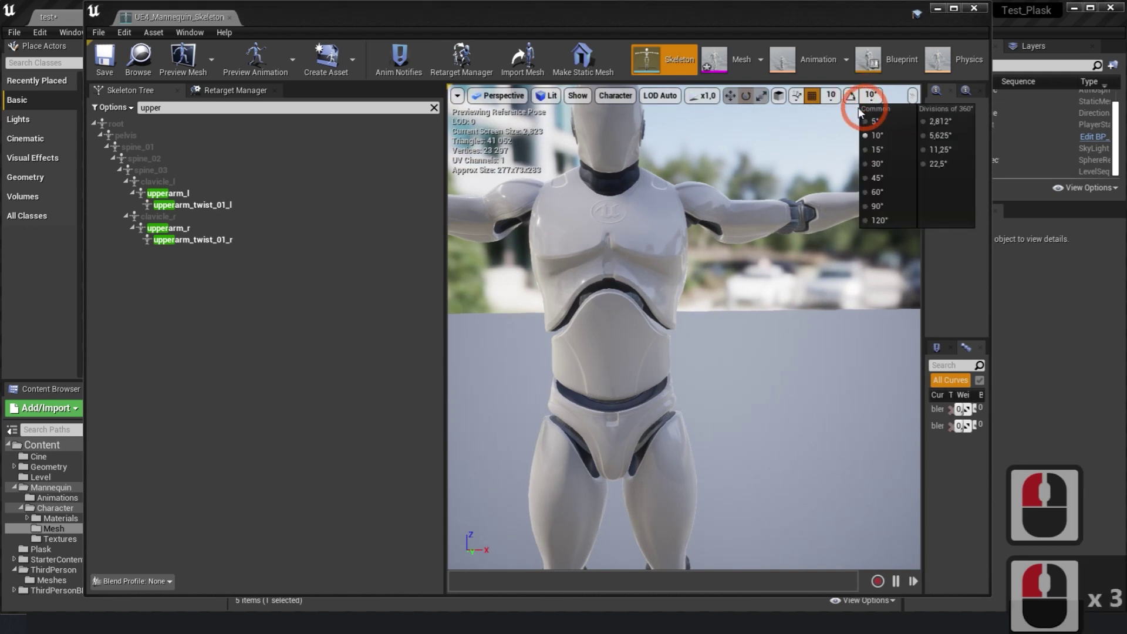
pyautogui.click(860, 102)
pyautogui.click(875, 101)
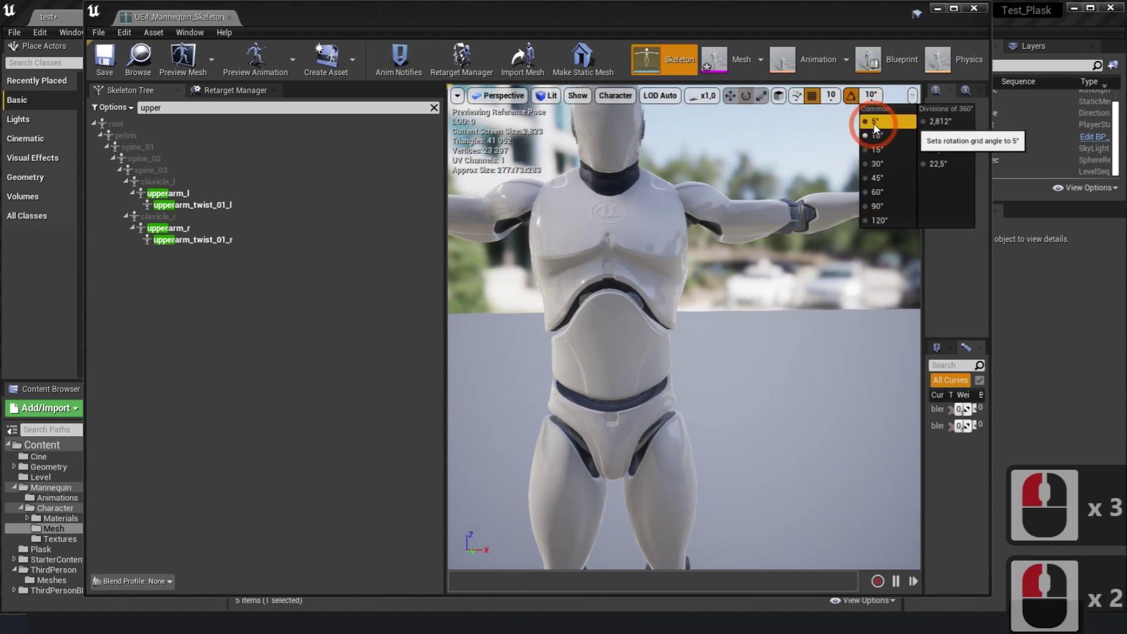
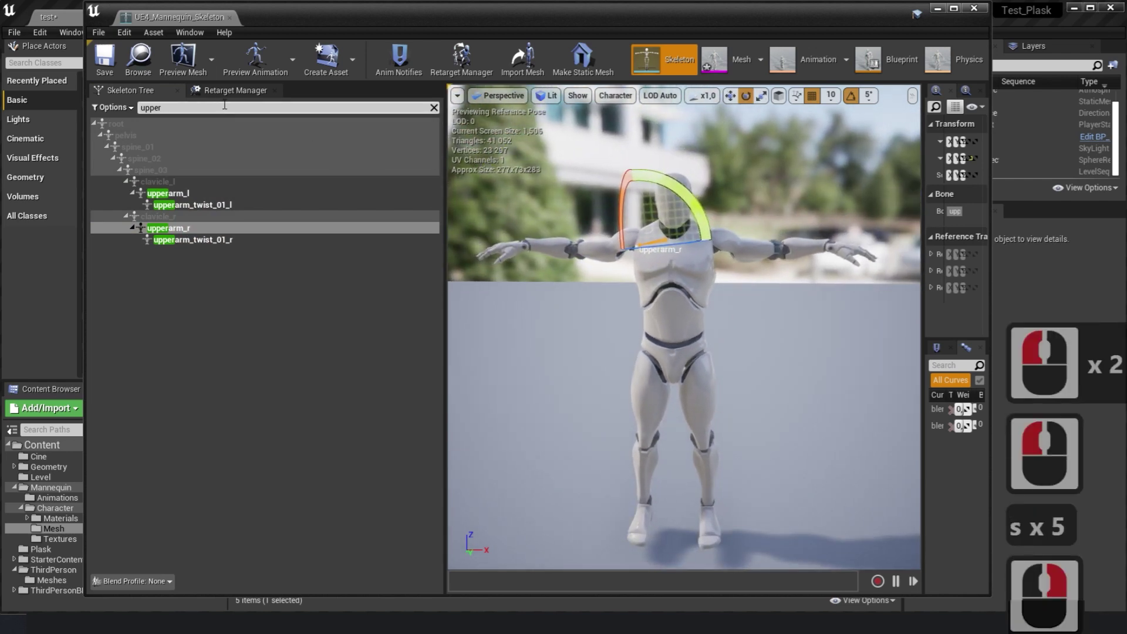
# Use the current T-pose as the Mannequin's retarget base pose, assign the Humanoid rig, and return to the level.
pyautogui.click(243, 95)
pyautogui.click(388, 583)
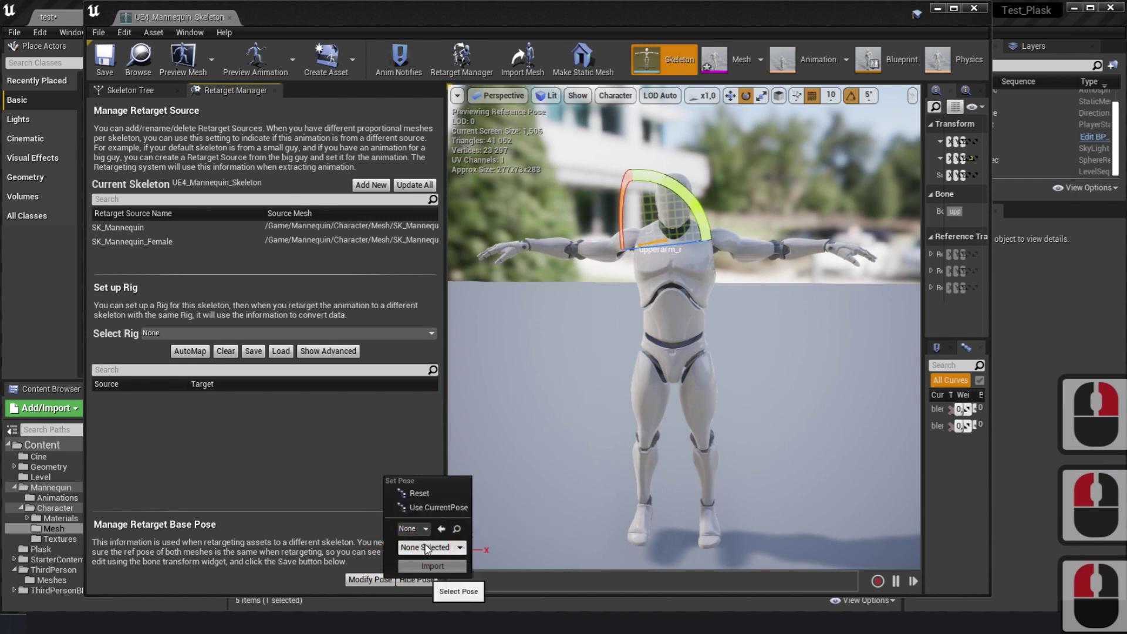
pyautogui.click(439, 512)
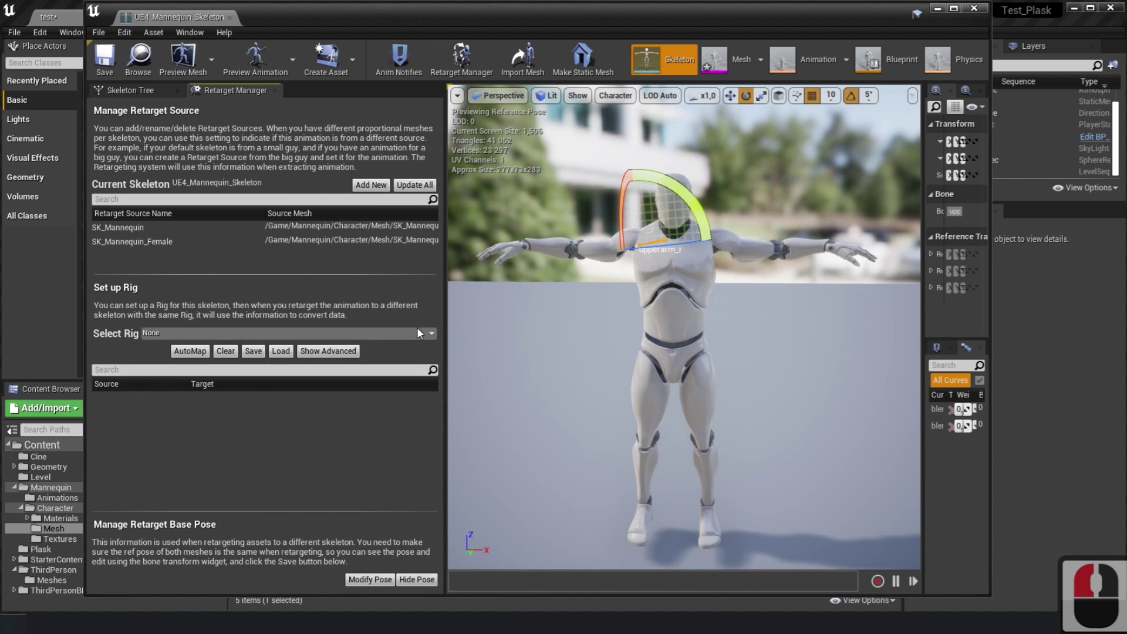
pyautogui.click(416, 338)
pyautogui.click(204, 359)
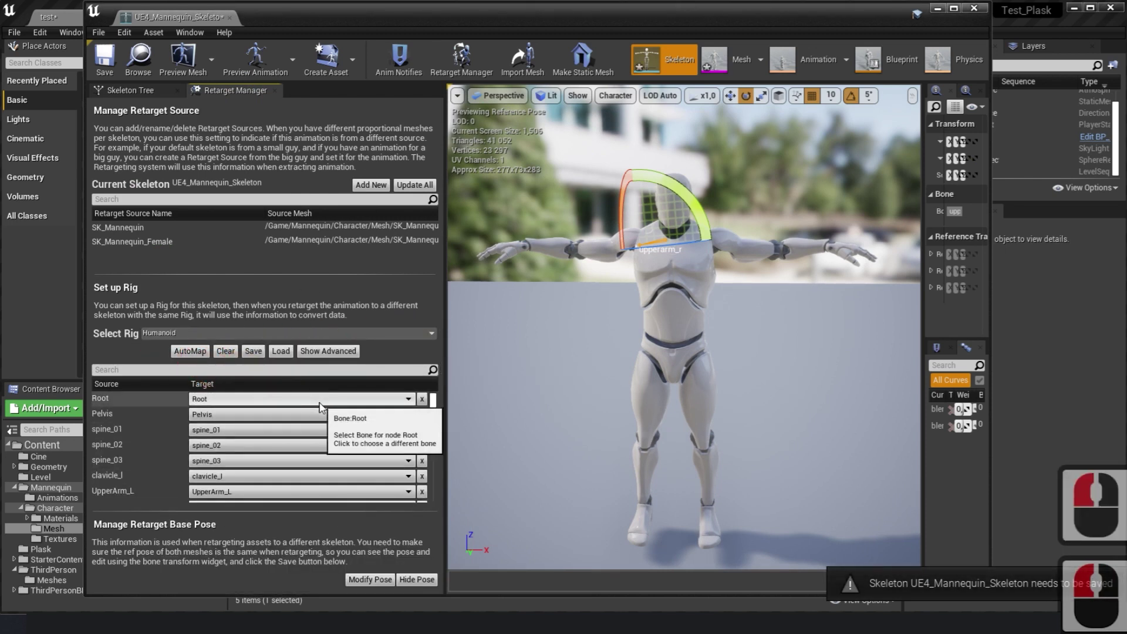
pyautogui.click(116, 66)
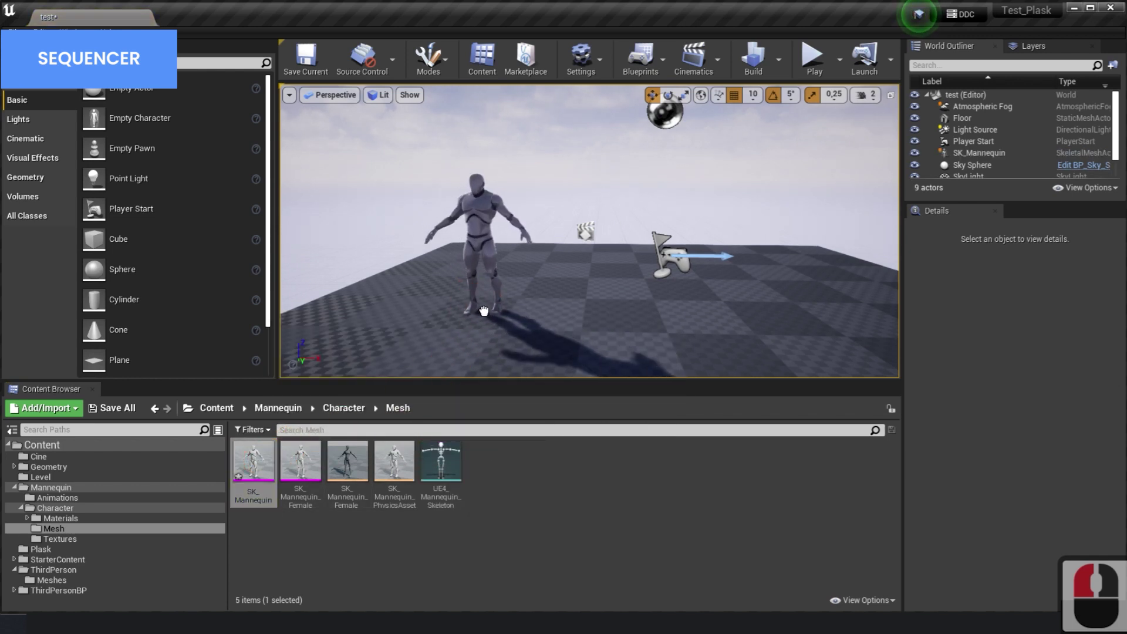
# Add a new level sequence for the selected Plask character, saved in the Cine folder.
pyautogui.click(56, 554)
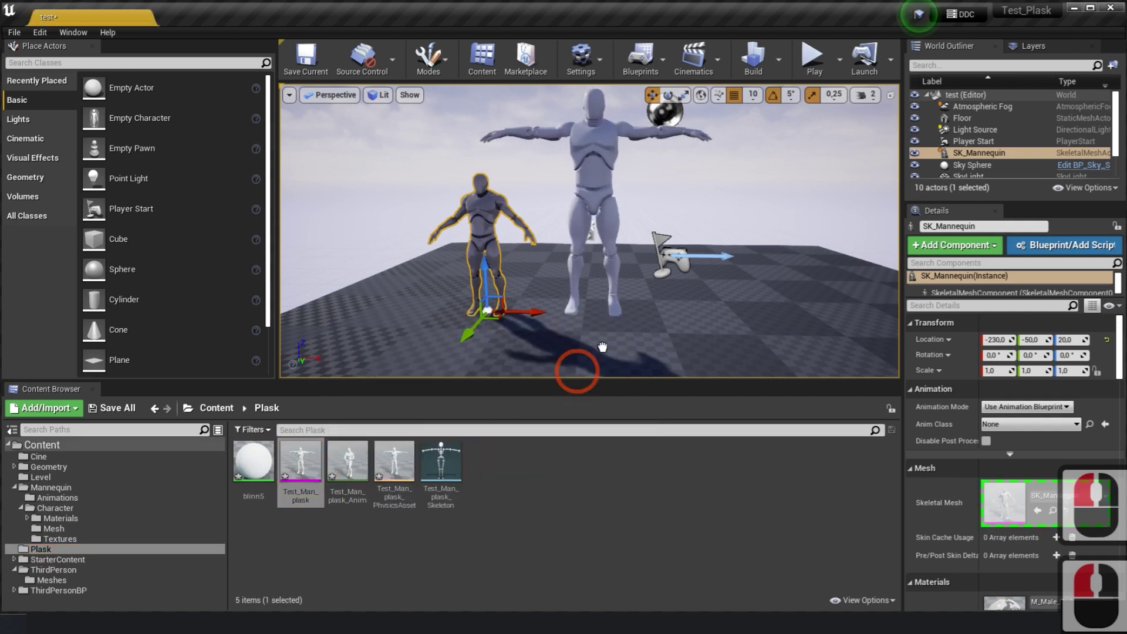
pyautogui.click(657, 334)
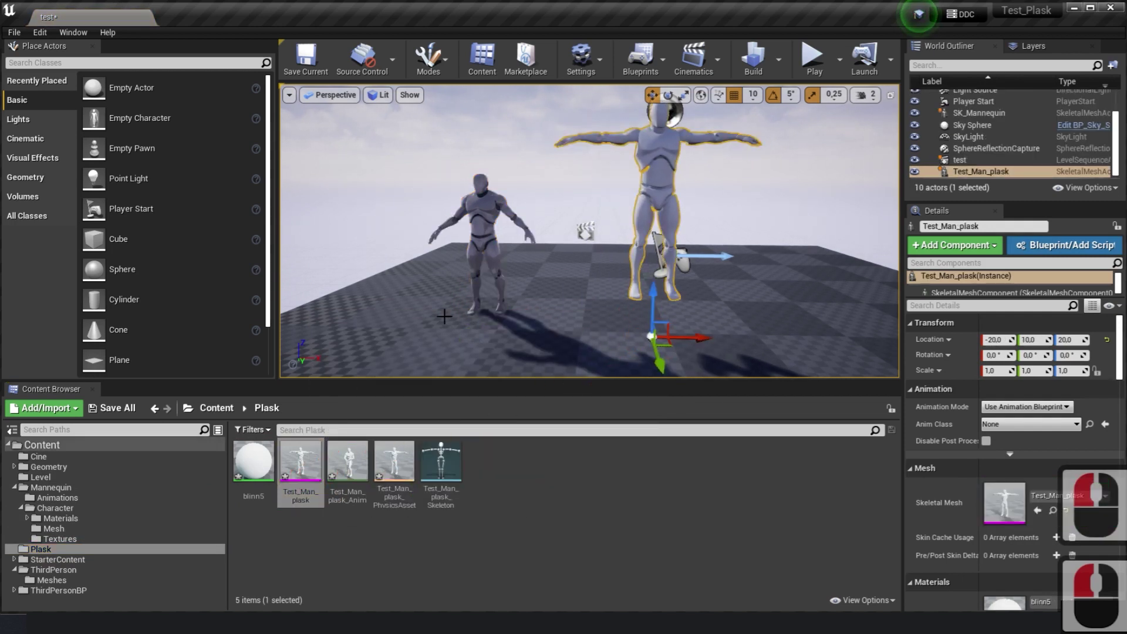
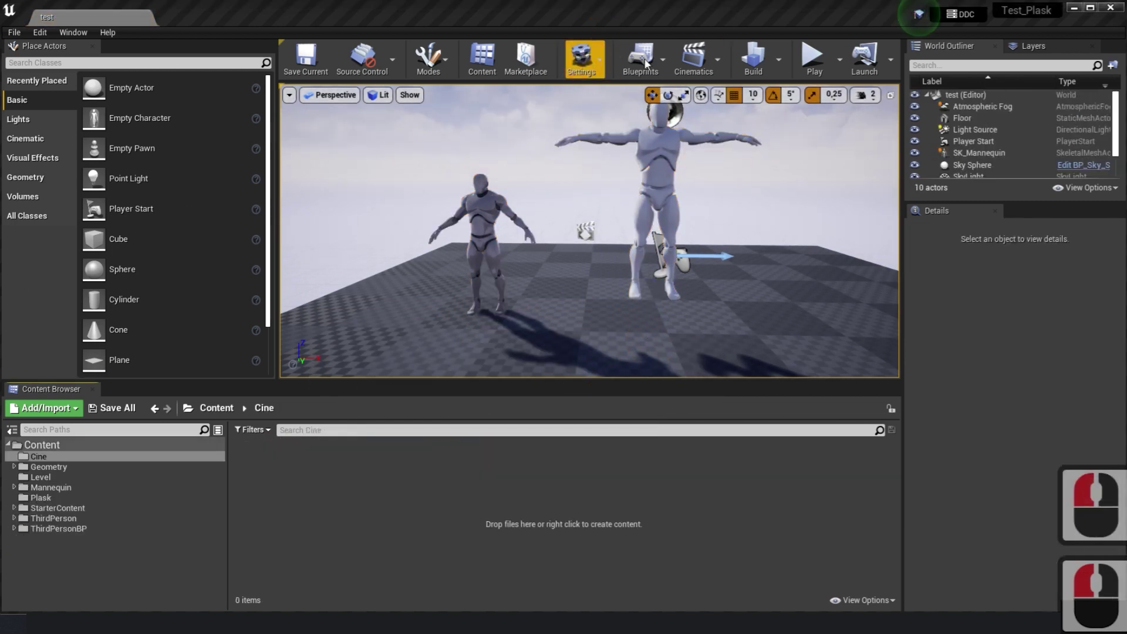
pyautogui.click(726, 69)
pyautogui.click(301, 490)
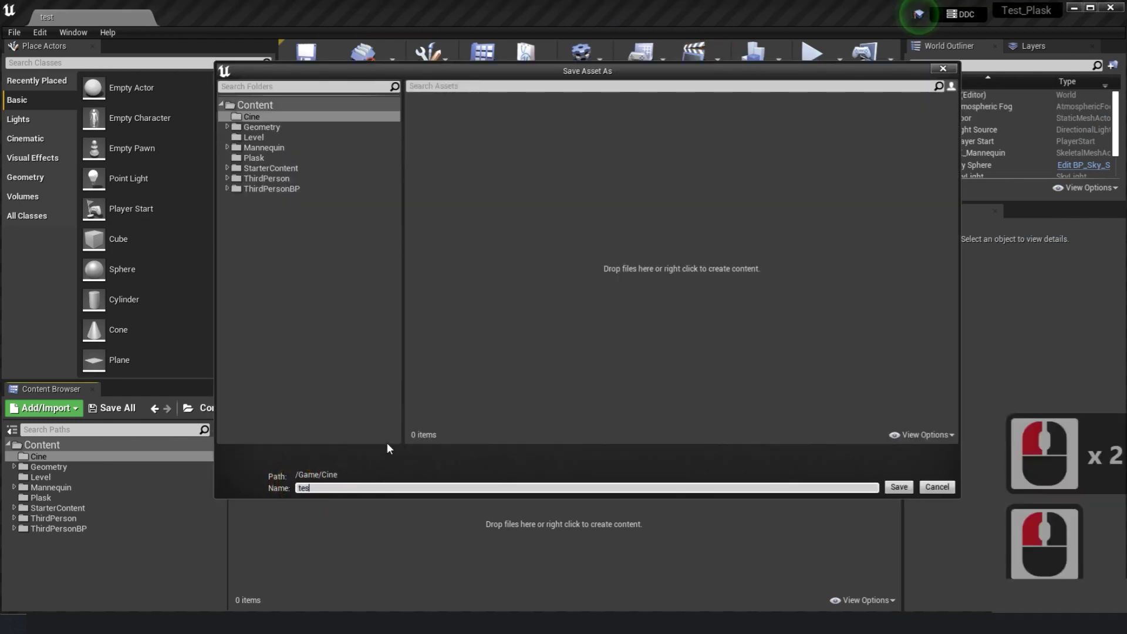
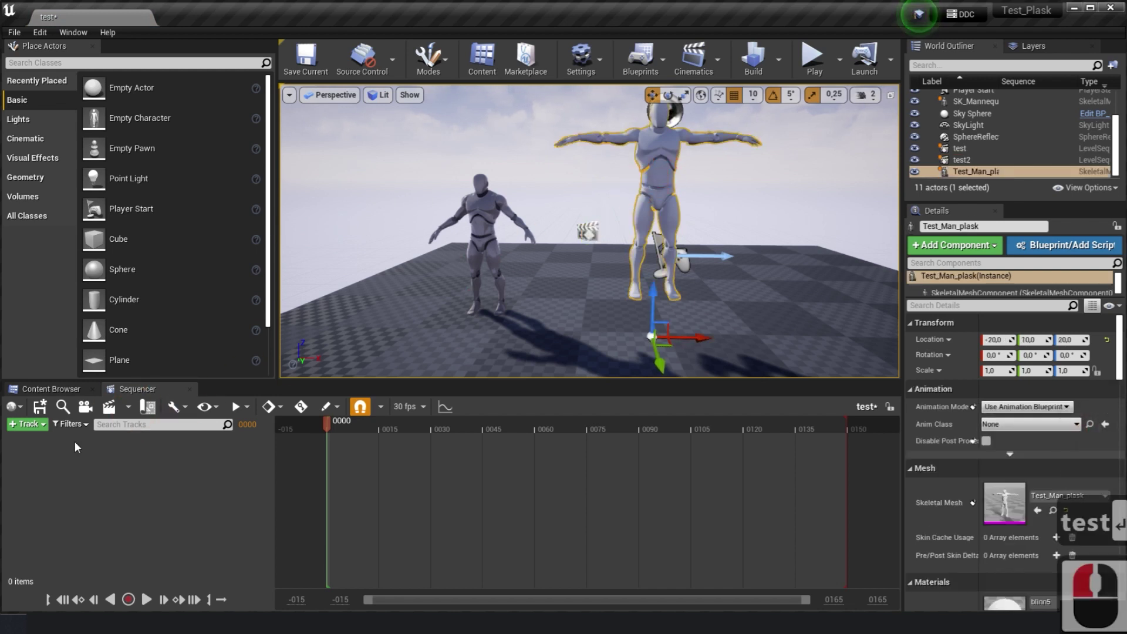
# Add Test_Man_plask to the sequence with its Test_Man_plask_Anim animation track and preview the motion.
pyautogui.click(30, 426)
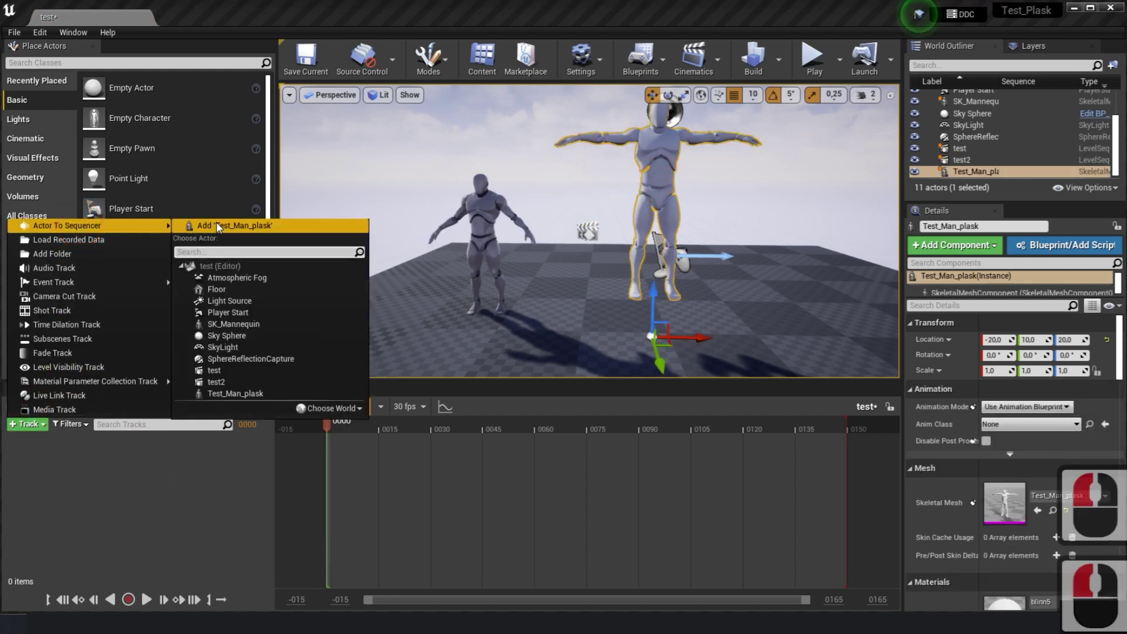
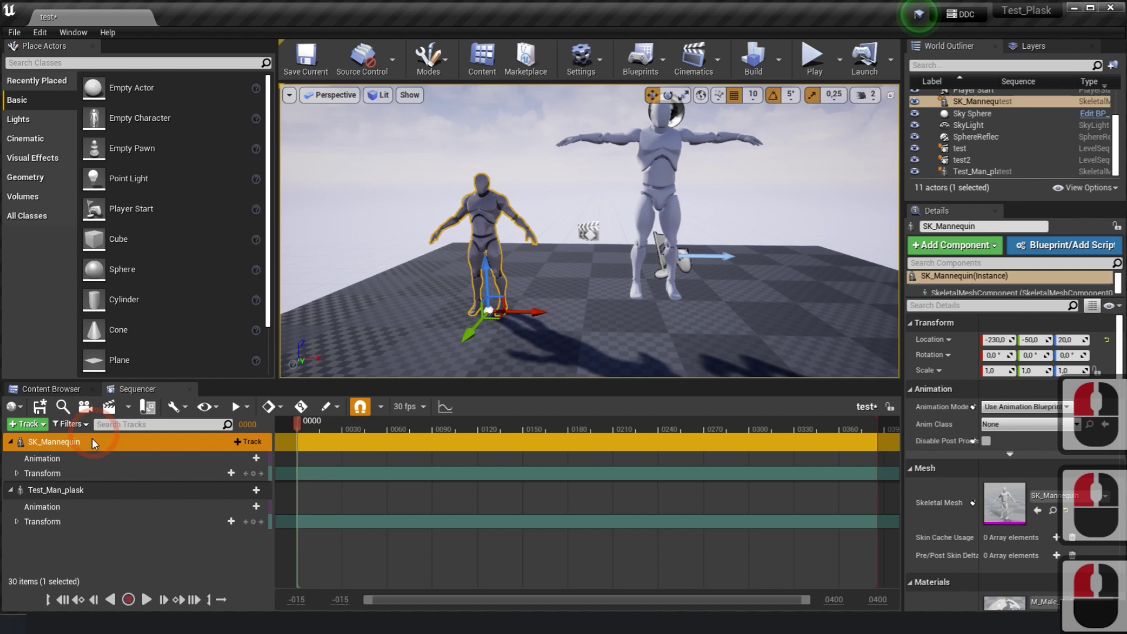
pyautogui.click(79, 494)
pyautogui.click(240, 512)
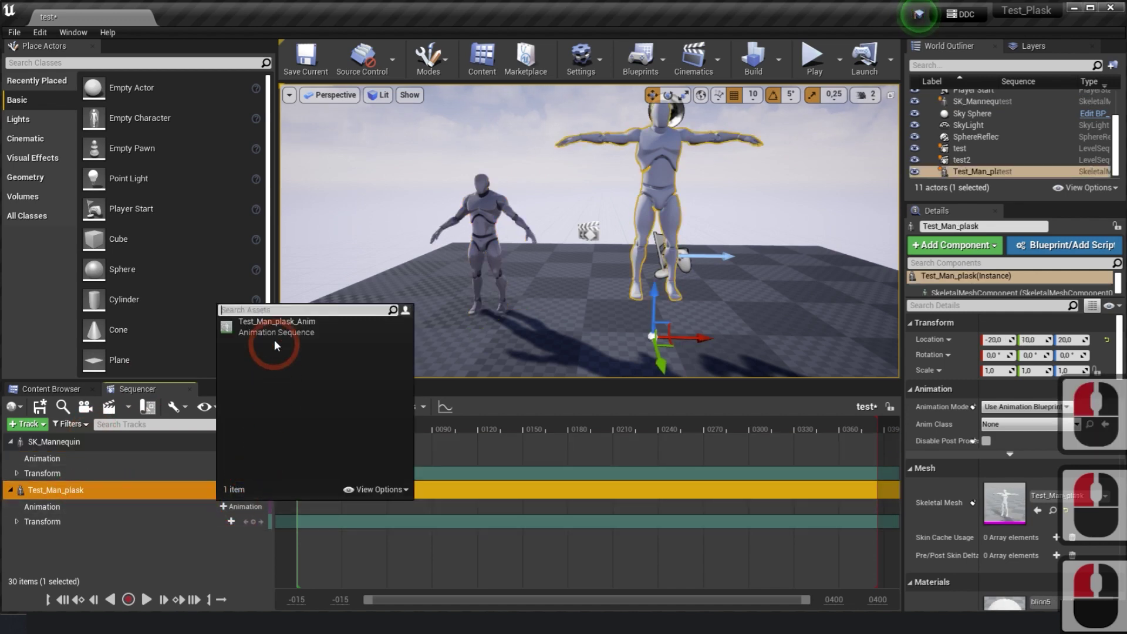
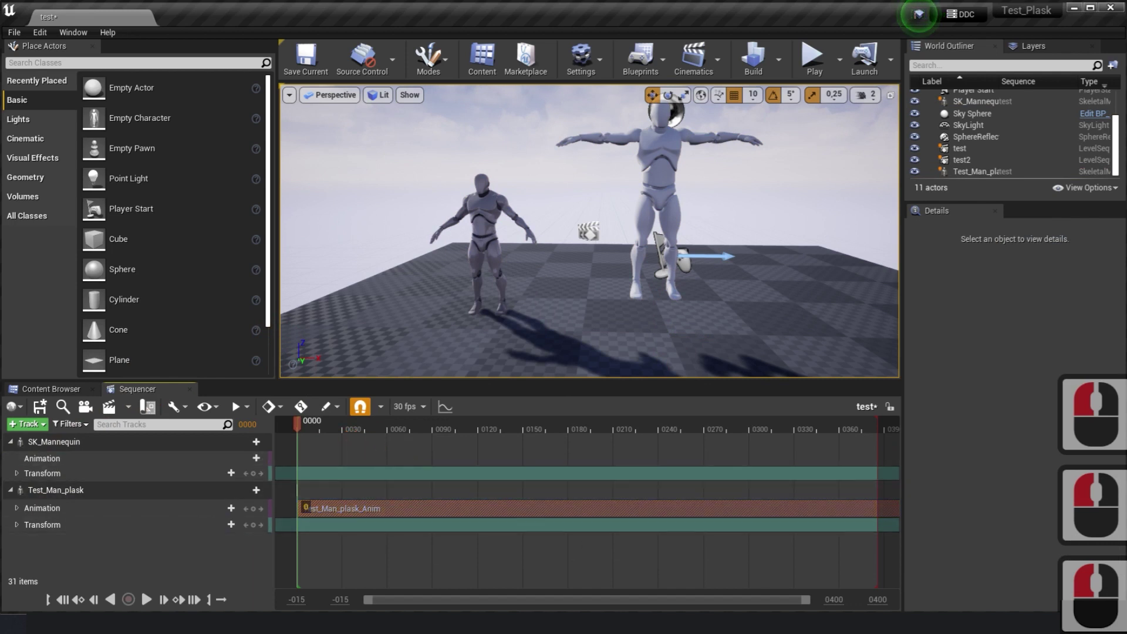
pyautogui.click(359, 429)
pyautogui.click(409, 433)
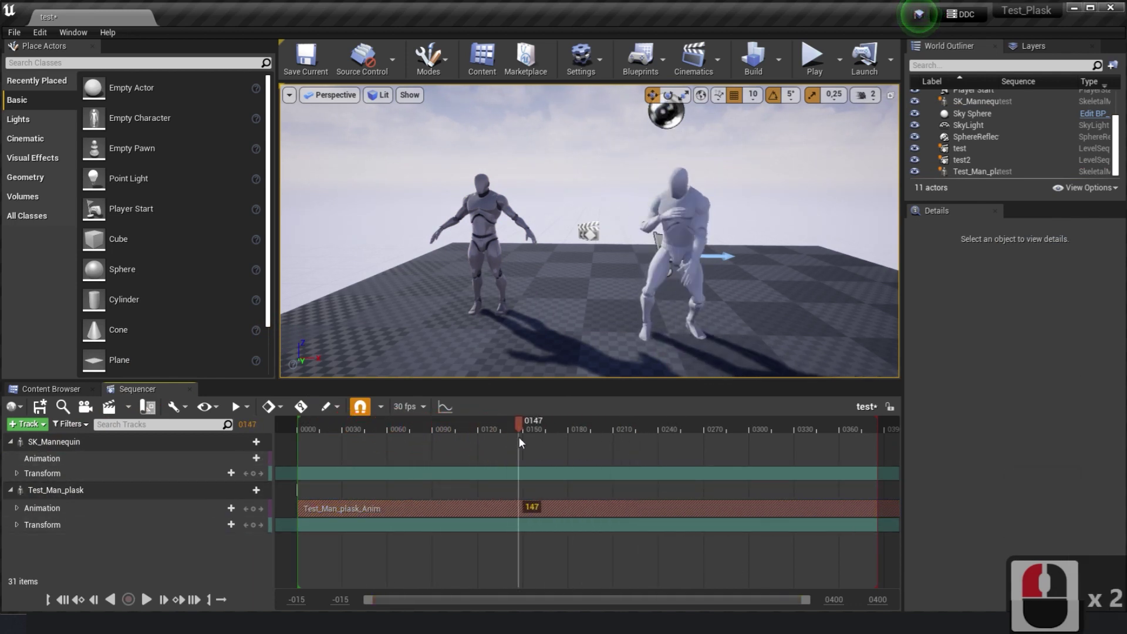
pyautogui.click(579, 447)
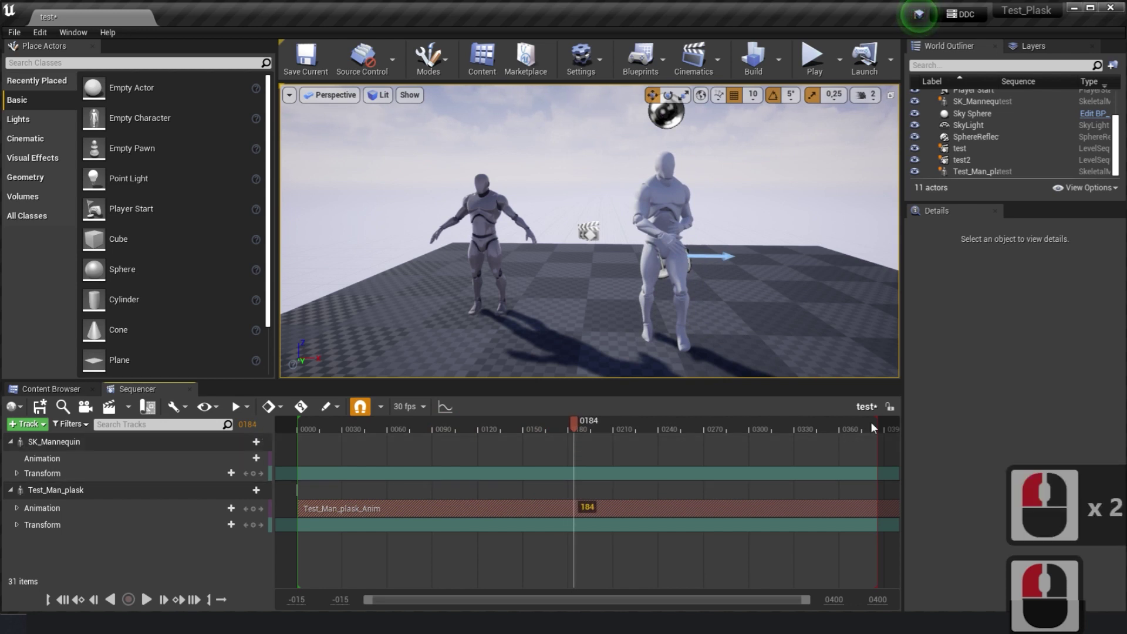
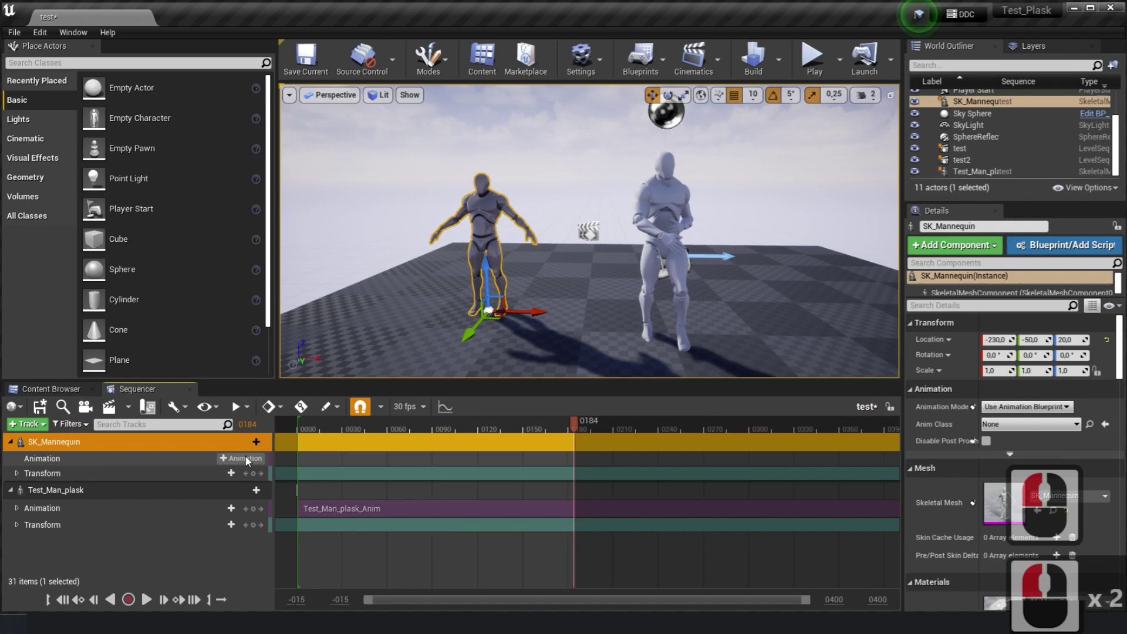
# Check the SK_Mannequin's animation list, finding no compatible animation yet.
pyautogui.click(250, 459)
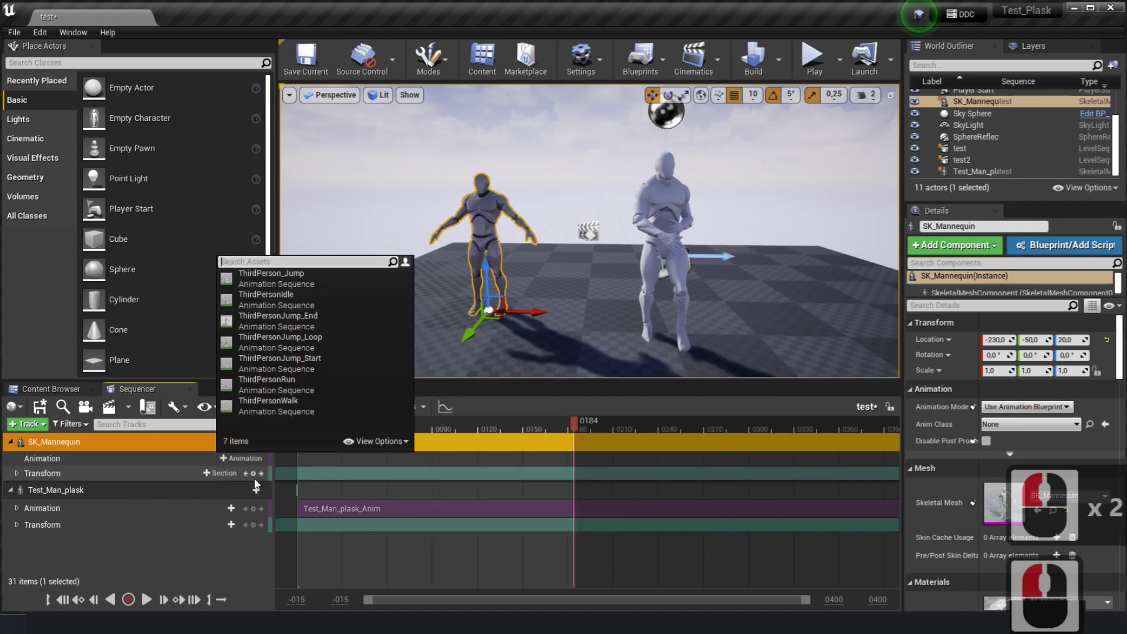
pyautogui.click(46, 390)
pyautogui.click(59, 504)
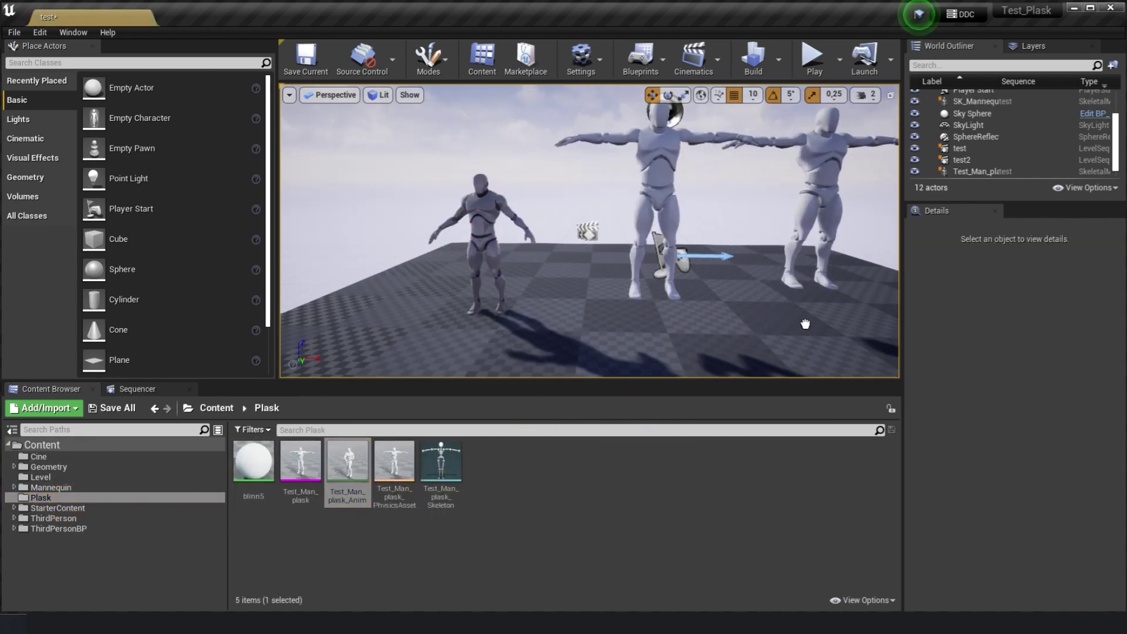
# Start Duplicate and Retarget on Test_Man_plask_Anim targeting UE4_Mannequin_Skeleton.
pyautogui.click(817, 325)
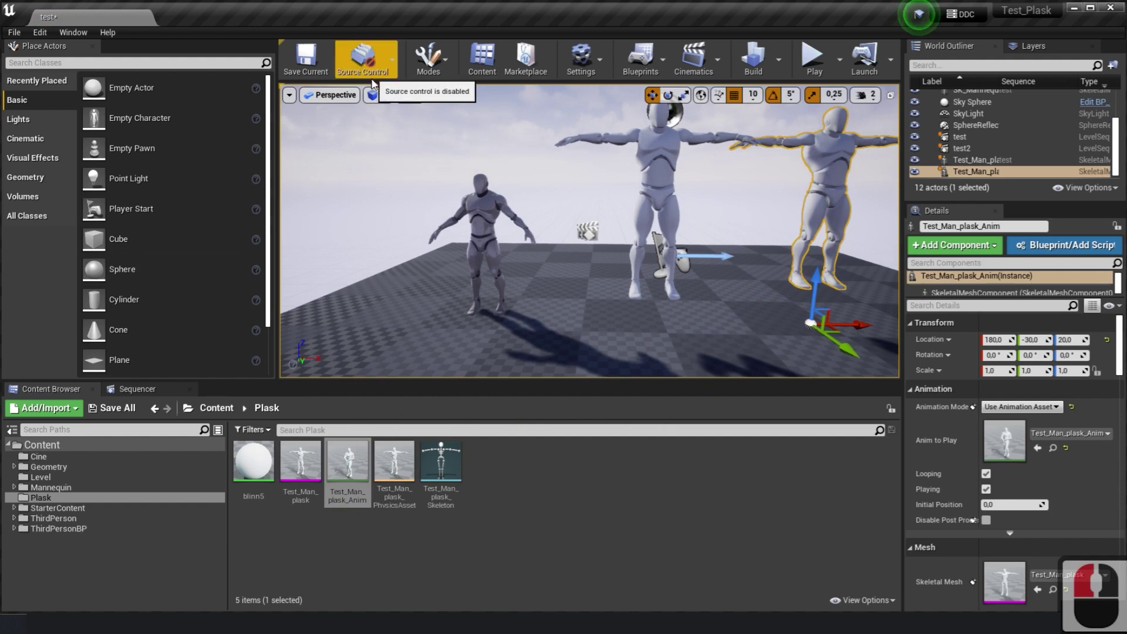
pyautogui.click(812, 320)
pyautogui.click(570, 106)
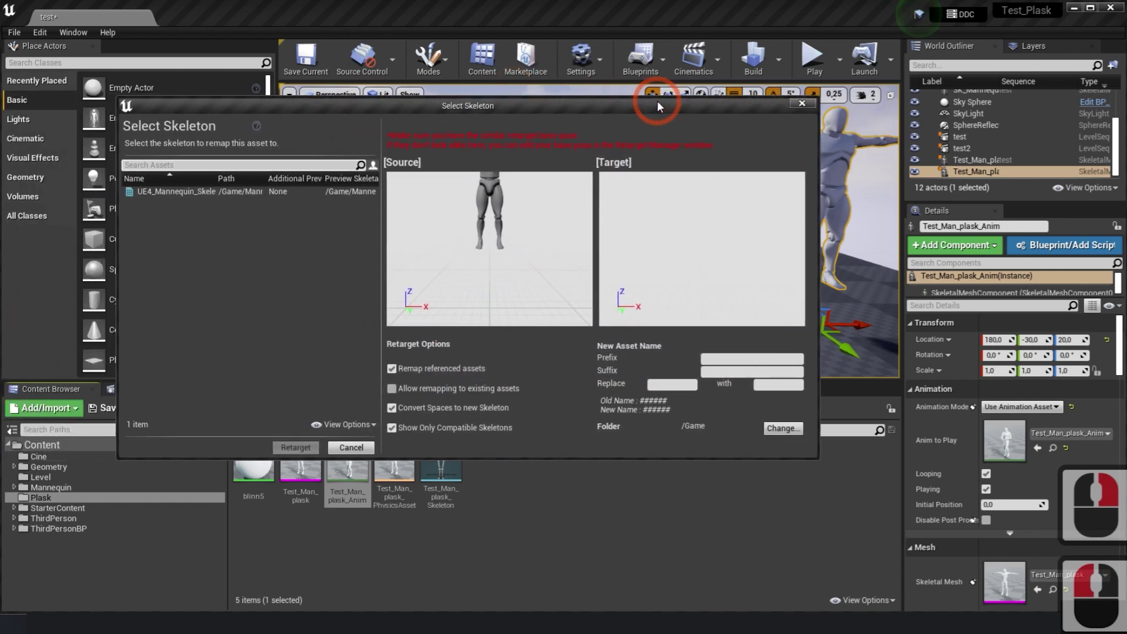
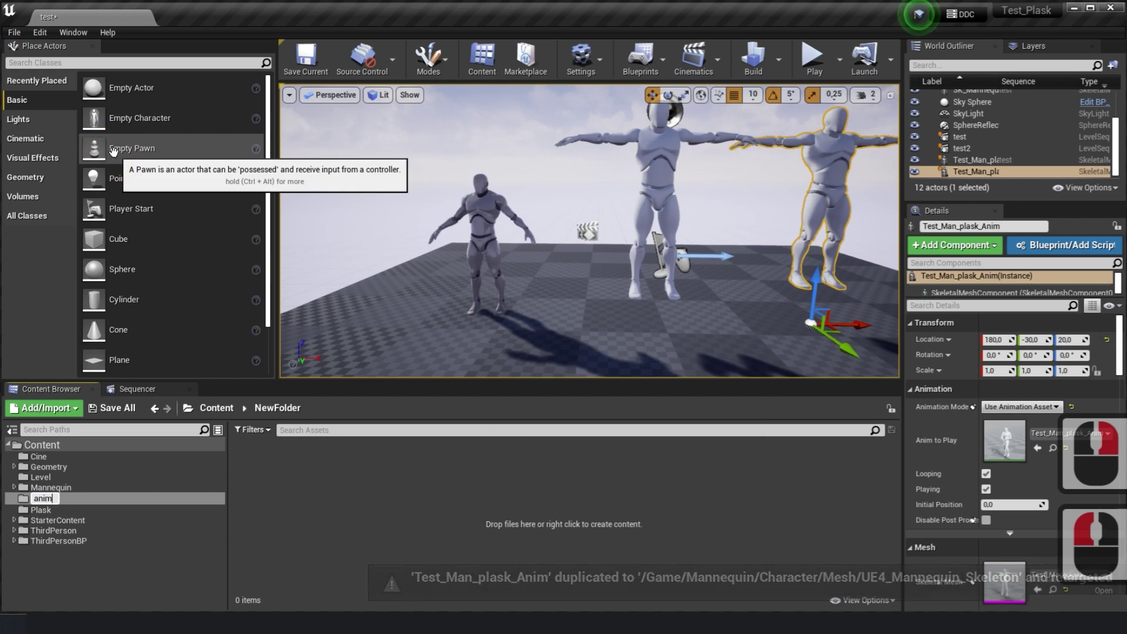
# Create an 'anim' folder under Content and move the retargeted Test_Man_plask_Anim into it.
pyautogui.write('anim')
pyautogui.click(55, 564)
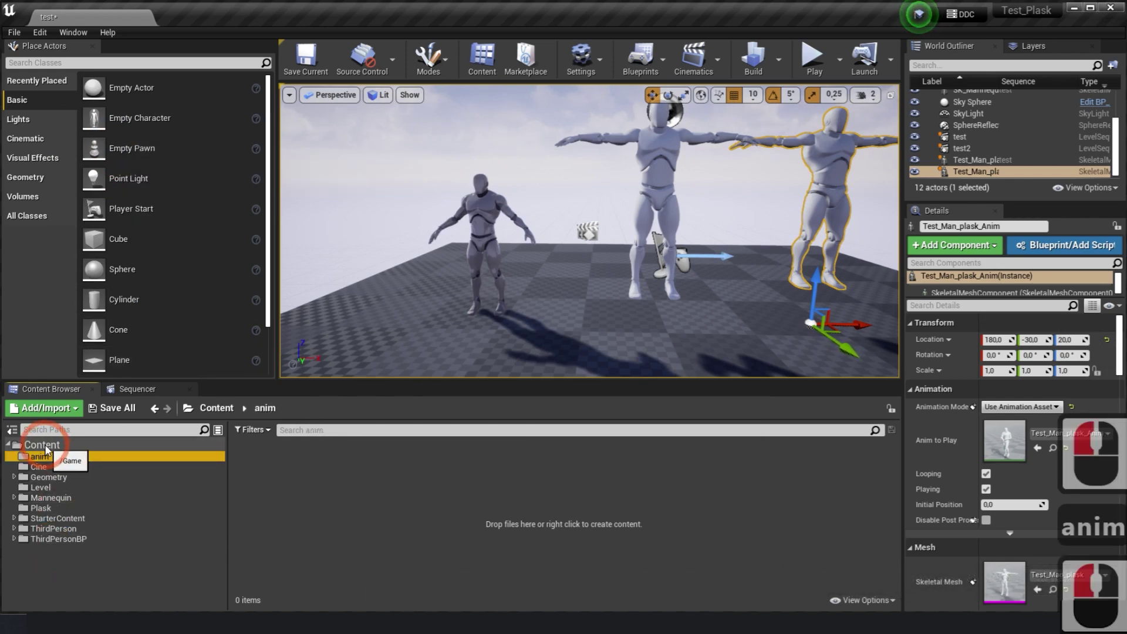
pyautogui.click(51, 450)
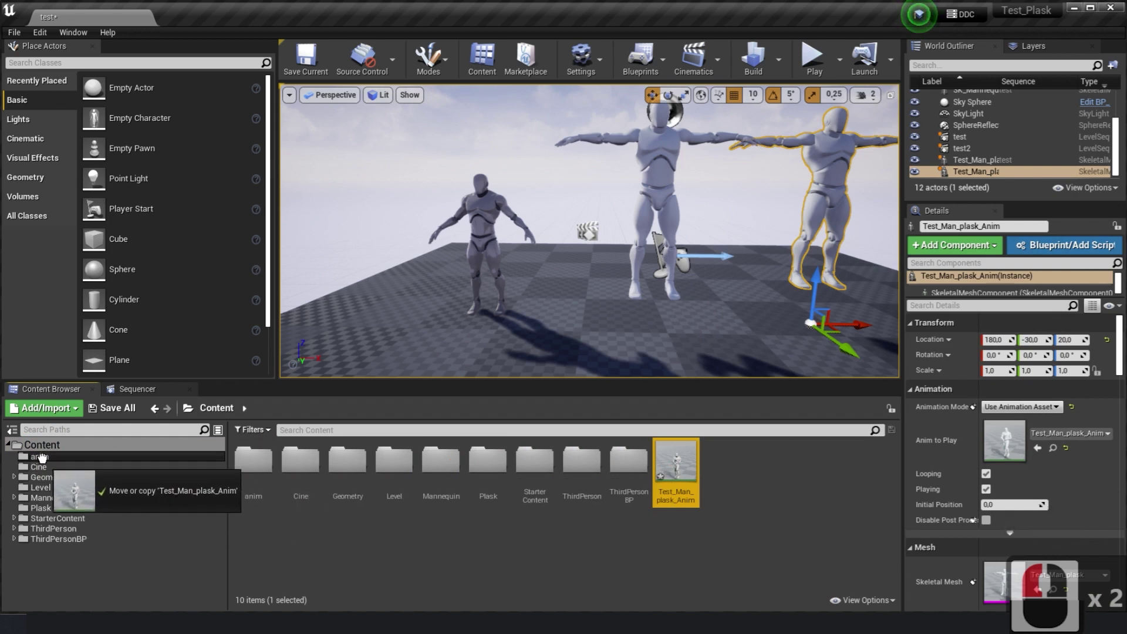
pyautogui.click(48, 463)
pyautogui.click(65, 477)
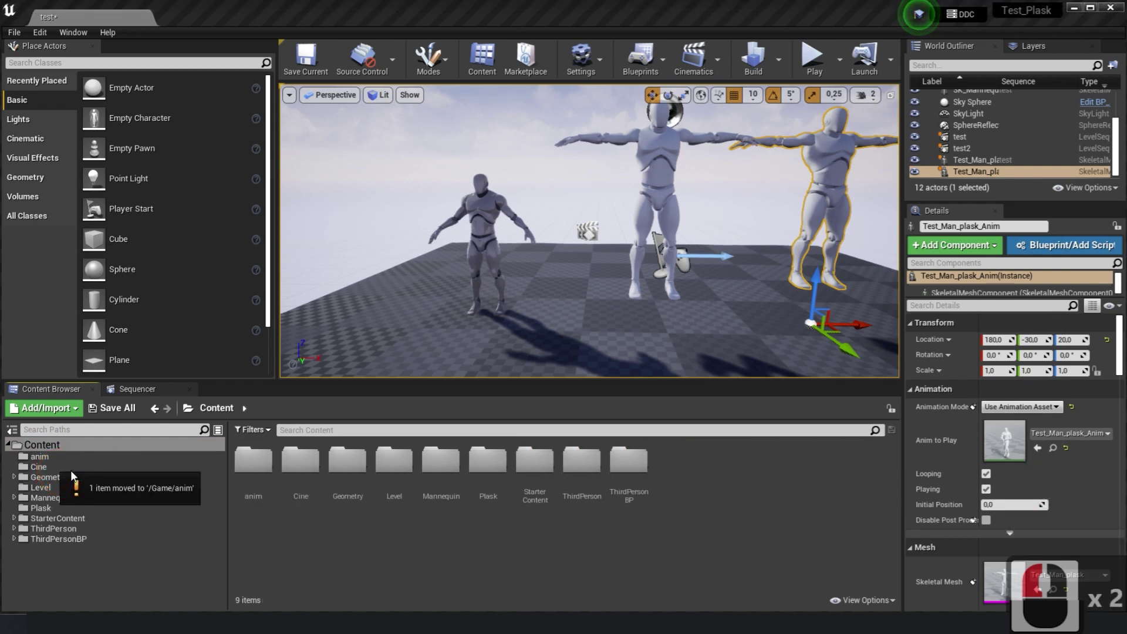
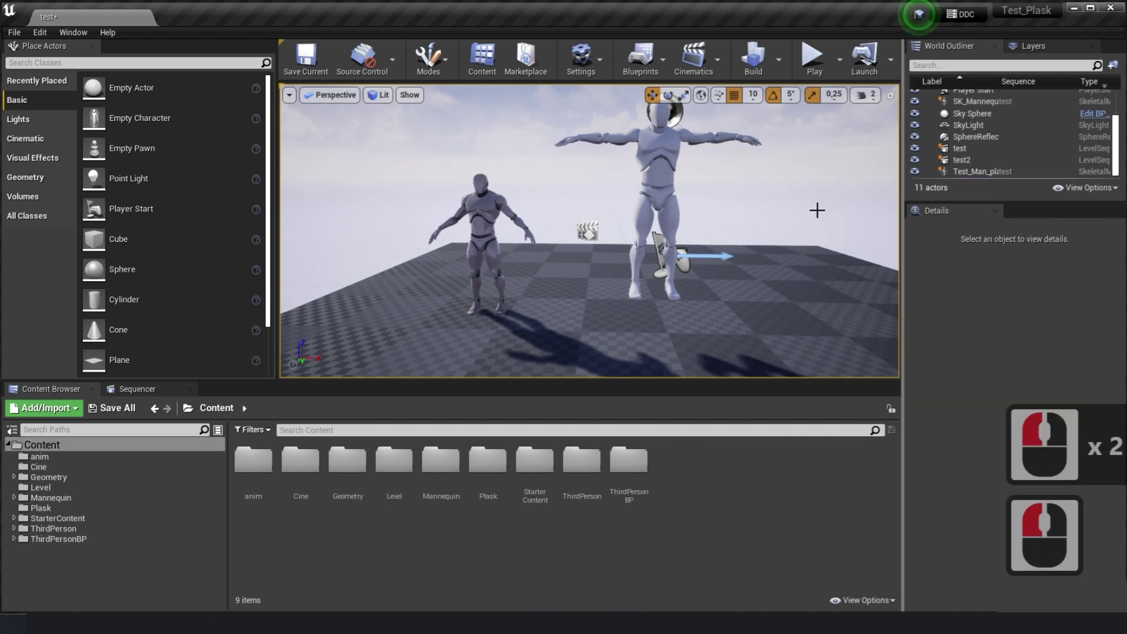
# Delete the extra actor and assign the retargeted Test_Man_plask_Anim to SK_Mannequin, previewing both in sync.
pyautogui.press('Delete')
pyautogui.click(152, 392)
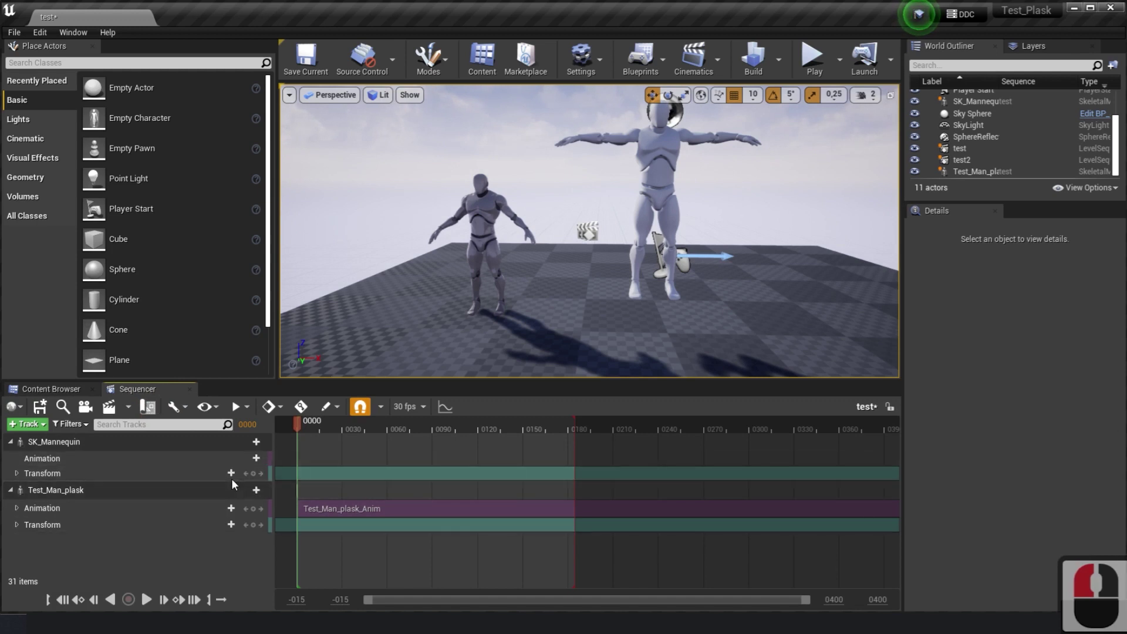
pyautogui.click(241, 461)
pyautogui.click(360, 408)
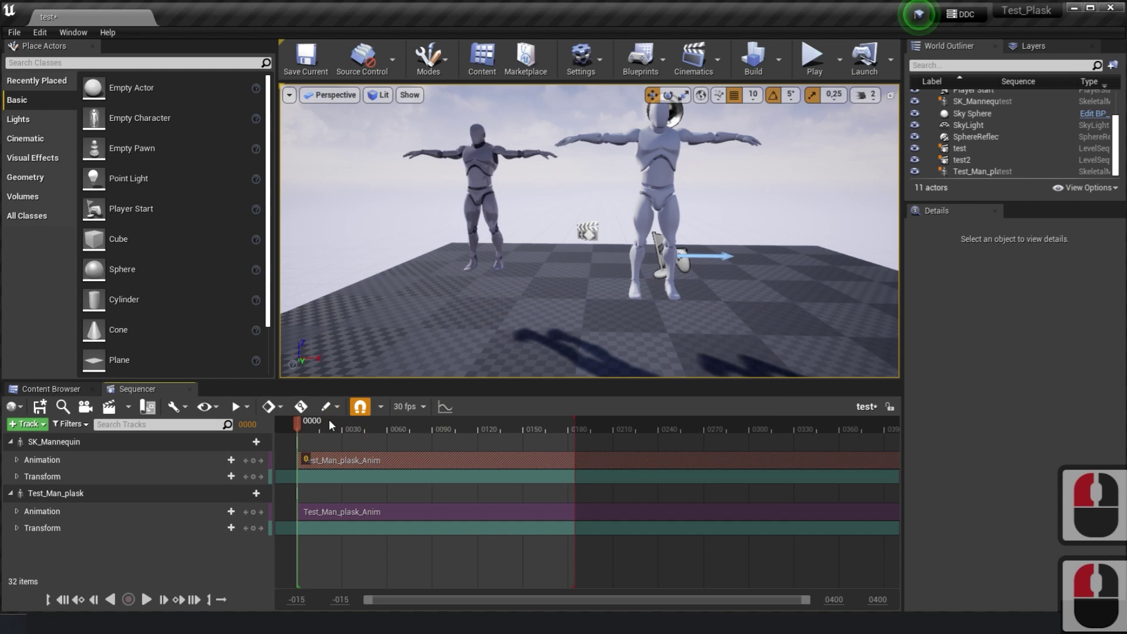
pyautogui.click(385, 431)
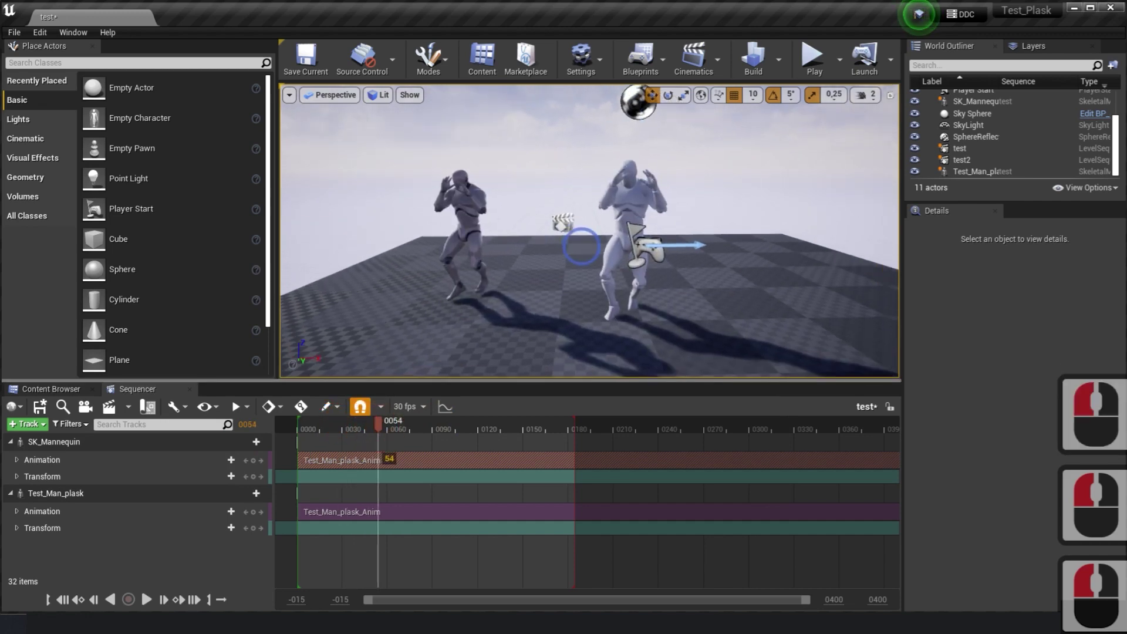